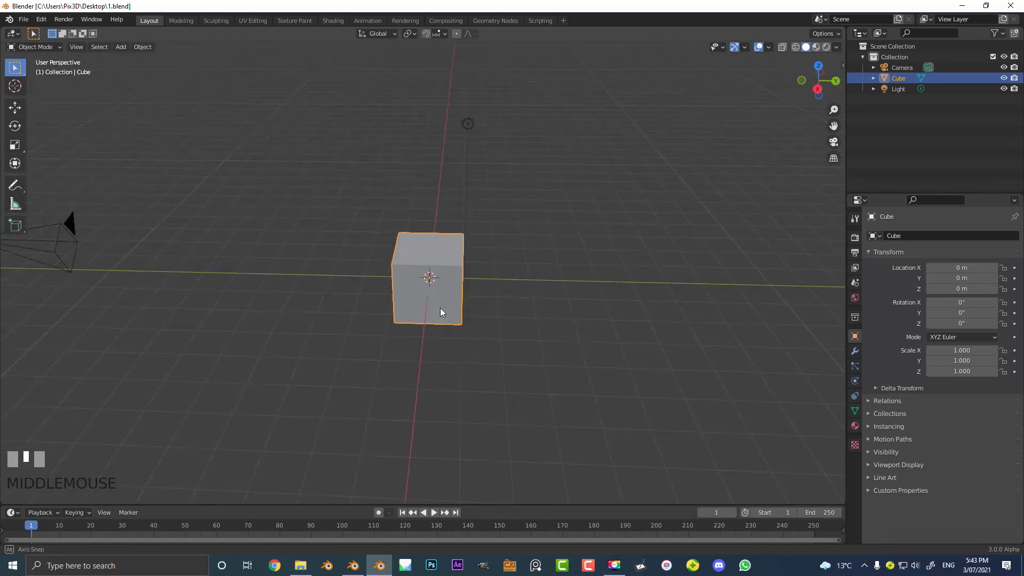
- Enter Edit Mode on the default cube in front view with X-ray and all faces selected
{"action": "scroll", "scroll_direction": "up", "scroll_amount": 3}
{"action": "scroll", "scroll_direction": "down", "scroll_amount": 3}
{"action": "scroll", "scroll_direction": "up", "scroll_amount": 3}
{"action": "scroll", "scroll_direction": "up", "scroll_amount": 3}
{"action": "key", "text": "KP_1"}
{"action": "scroll", "scroll_direction": "up", "scroll_amount": 3}
{"action": "scroll", "scroll_direction": "up", "scroll_amount": 3}
{"action": "scroll", "scroll_direction": "down", "scroll_amount": 3}
{"action": "key", "text": "Tab"}
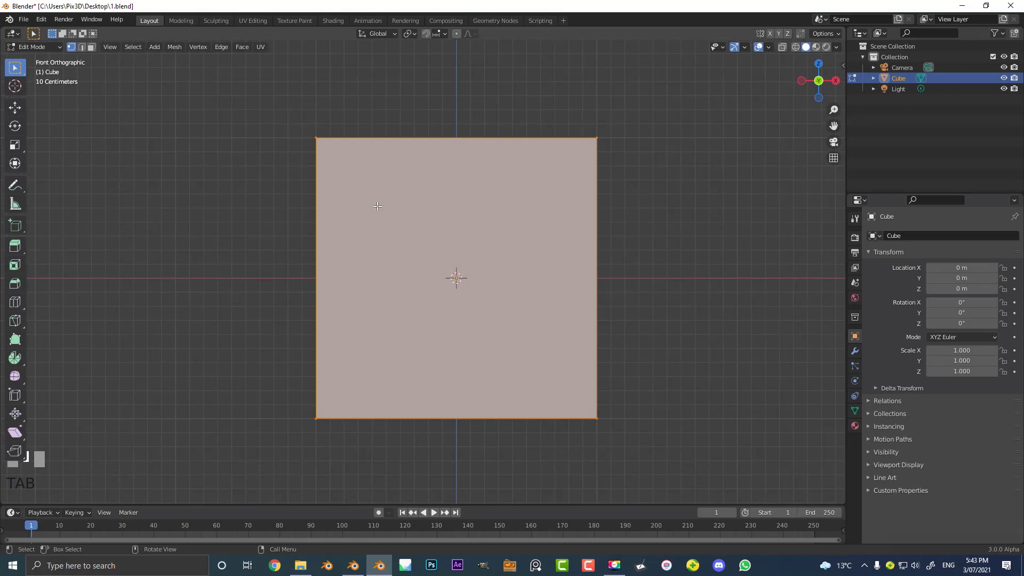
{"action": "key", "text": "z"}
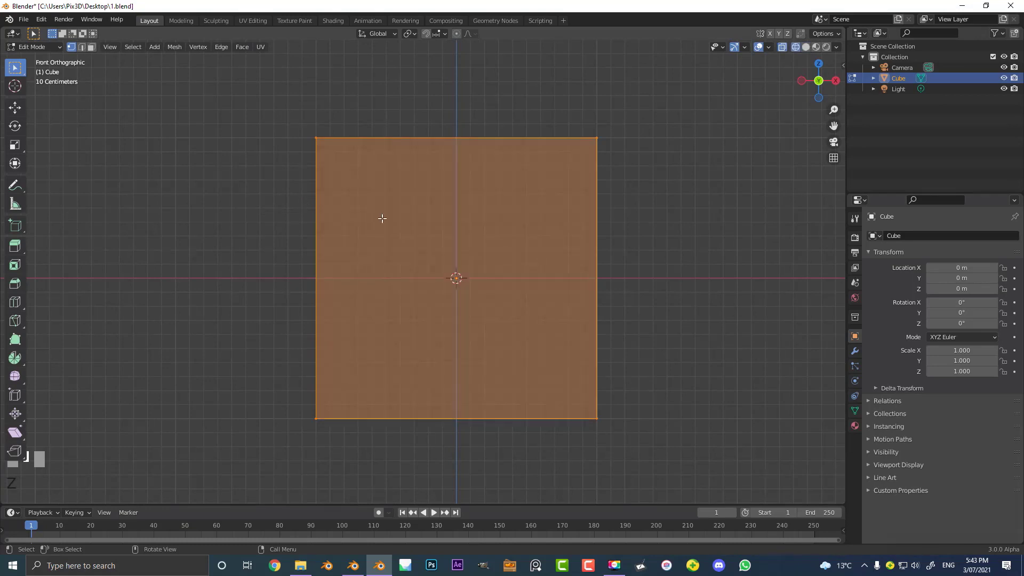
- Switch the cube's edit selection to Face select mode
{"action": "left_click", "coordinate": [95, 53]}
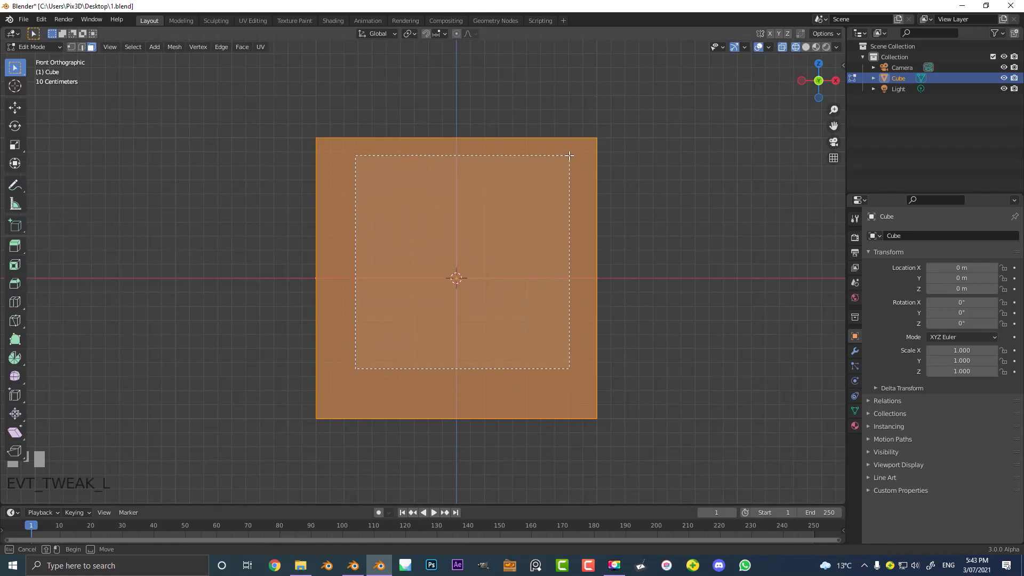
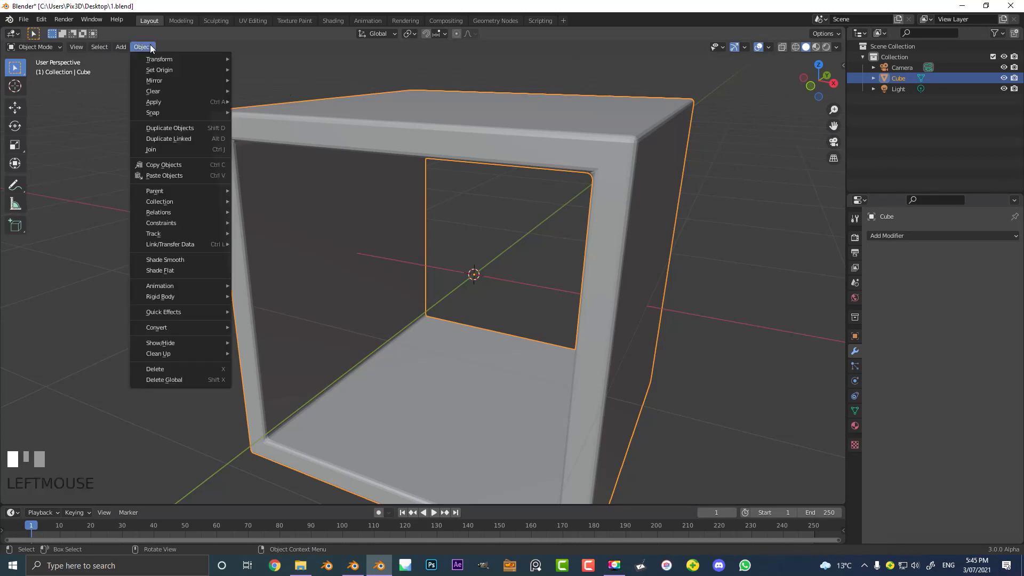
- Enable the Cell Fracture add-on and fracture the hollow cube into Cube_cell pieces
{"action": "left_click_drag", "start_coordinate": [561, 206], "coordinate": [46, 23]}
{"action": "scroll", "scroll_direction": "up", "scroll_amount": 3}
{"action": "scroll", "scroll_direction": "up", "scroll_amount": 3}
{"action": "left_click_drag", "start_coordinate": [46, 23], "coordinate": [491, 183]}
{"action": "left_click_drag", "start_coordinate": [491, 183], "coordinate": [490, 363]}
{"action": "scroll", "scroll_direction": "up", "scroll_amount": 3}
{"action": "scroll", "scroll_direction": "down", "scroll_amount": 3}
{"action": "key", "text": "F3"}
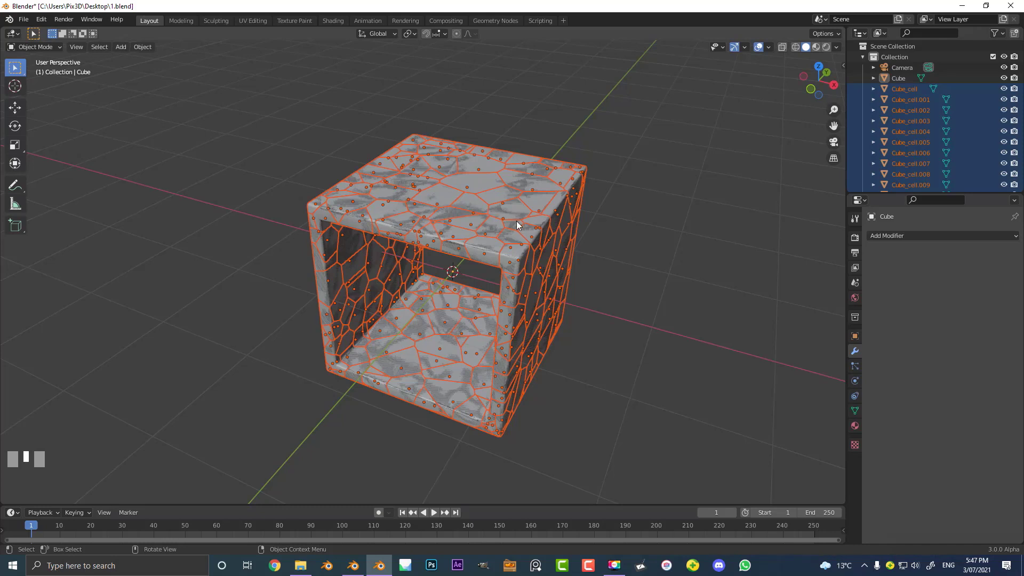
- Move the original Camera, Cube and Light into a new Collection 2
{"action": "key", "text": "ctrl+i"}
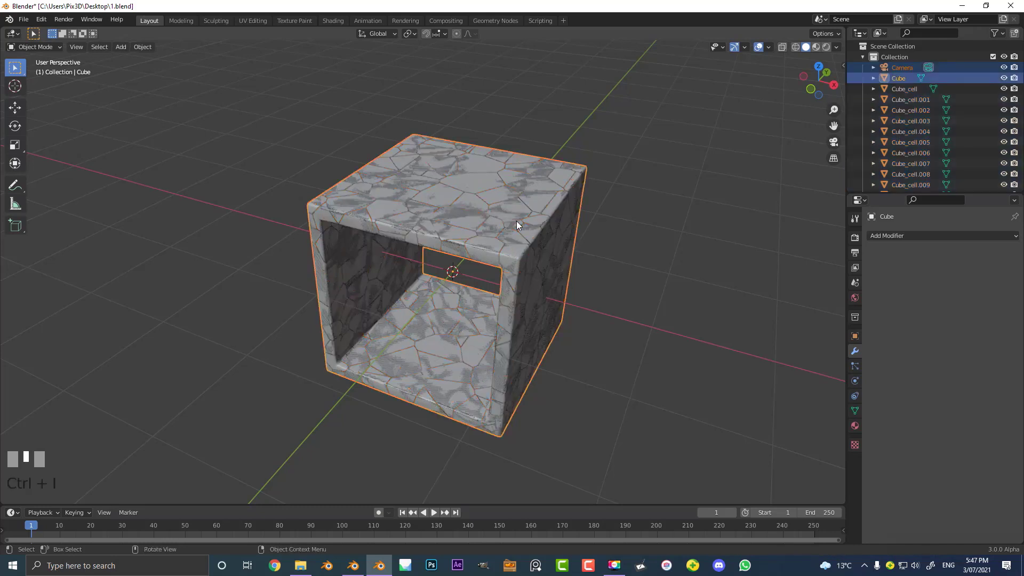
{"action": "key", "text": "g"}
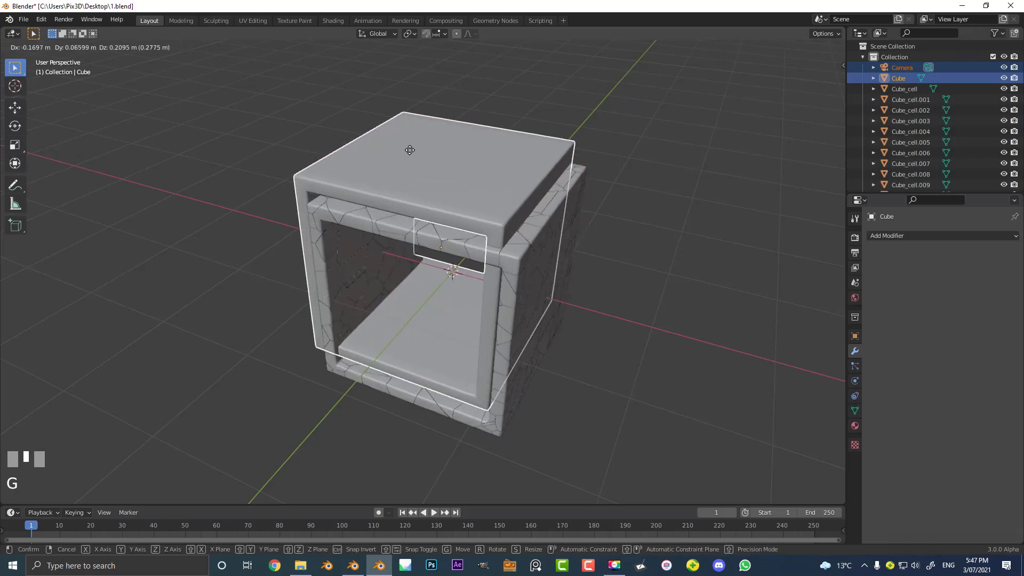
{"action": "left_click_drag", "start_coordinate": [427, 95], "coordinate": [866, 59]}
{"action": "key", "text": "m"}
{"action": "left_click", "coordinate": [866, 59]}
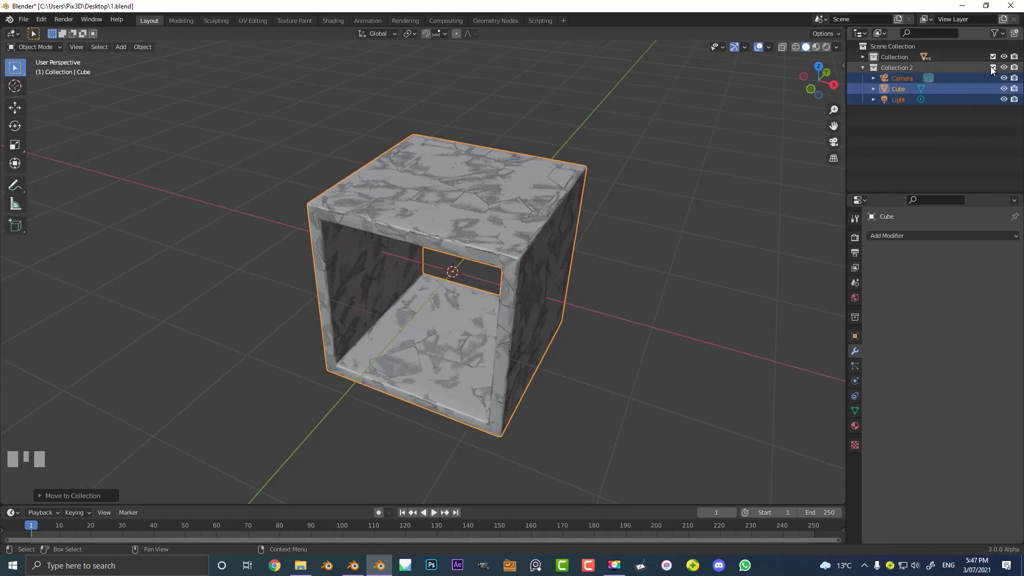
- Hide Collection 2 and inspect individual fracture pieces of the frame
{"action": "left_click", "coordinate": [995, 73]}
{"action": "scroll", "scroll_direction": "down", "scroll_amount": 3}
{"action": "left_click_drag", "start_coordinate": [387, 291], "coordinate": [464, 228]}
{"action": "scroll", "scroll_direction": "up", "scroll_amount": 3}
{"action": "scroll", "scroll_direction": "up", "scroll_amount": 3}
{"action": "left_click", "coordinate": [465, 228]}
{"action": "scroll", "scroll_direction": "up", "scroll_amount": 3}
{"action": "key", "text": "g"}
{"action": "right_click", "coordinate": [438, 144]}
{"action": "left_click", "coordinate": [449, 139]}
{"action": "key", "text": "g"}
{"action": "right_click", "coordinate": [462, 111]}
{"action": "scroll", "scroll_direction": "up", "scroll_amount": 3}
{"action": "scroll", "scroll_direction": "down", "scroll_amount": 3}
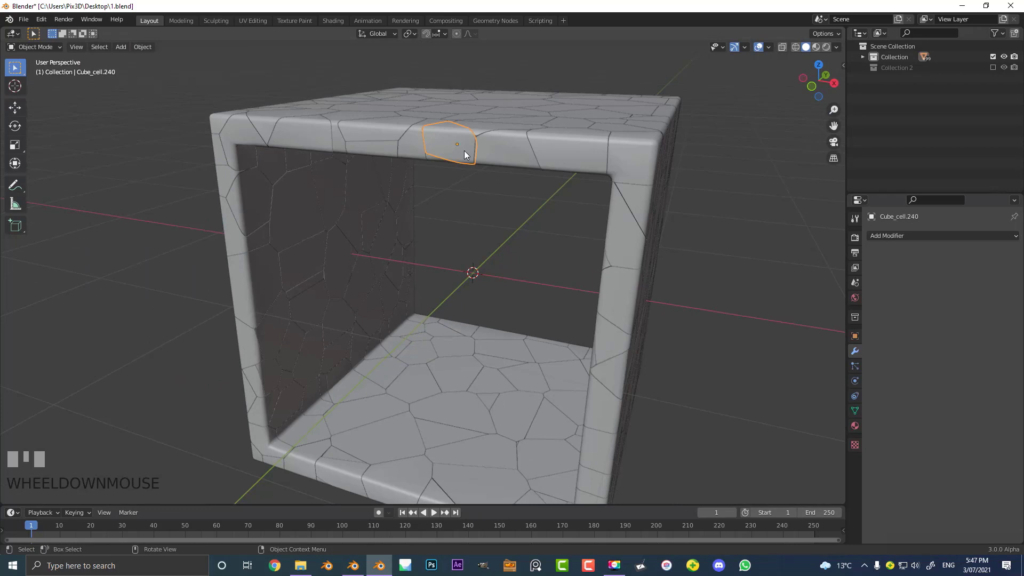
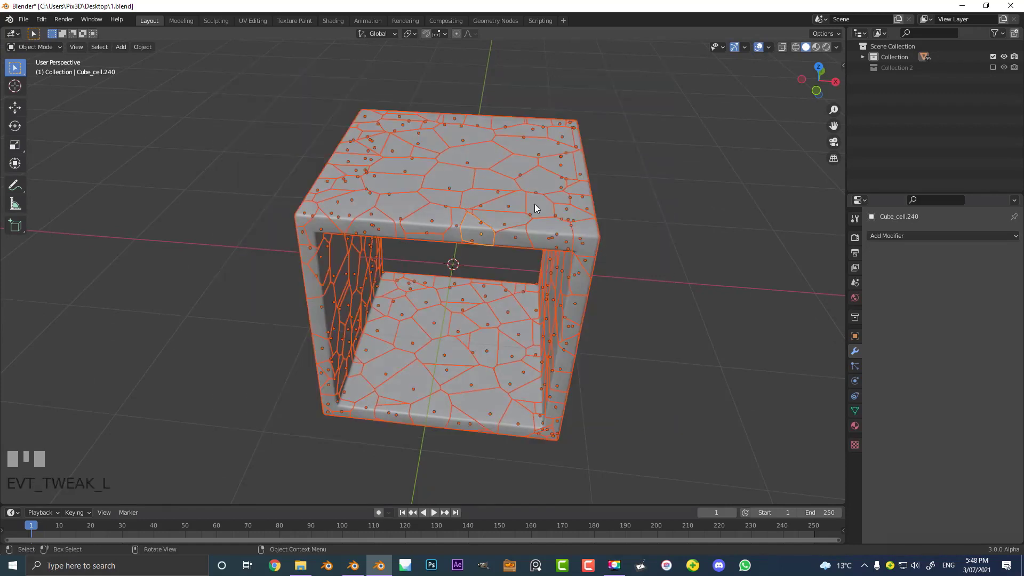
- Raise all fracture pieces about a metre along Z and add a plane beneath them
{"action": "scroll", "scroll_direction": "up", "scroll_amount": 3}
{"action": "scroll", "scroll_direction": "down", "scroll_amount": 3}
{"action": "left_click_drag", "start_coordinate": [507, 309], "coordinate": [560, 356]}
{"action": "scroll", "scroll_direction": "down", "scroll_amount": 3}
{"action": "scroll", "scroll_direction": "down", "scroll_amount": 3}
{"action": "scroll", "scroll_direction": "up", "scroll_amount": 3}
{"action": "left_click", "coordinate": [561, 355]}
{"action": "key", "text": "g"}
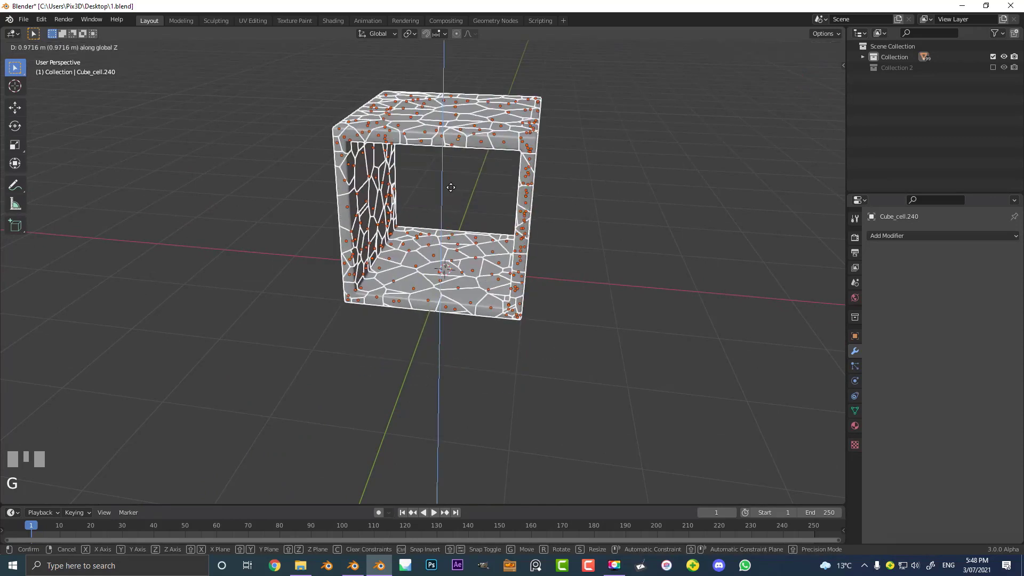
{"action": "left_click", "coordinate": [457, 128]}
{"action": "scroll", "scroll_direction": "down", "scroll_amount": 3}
{"action": "left_click_drag", "start_coordinate": [449, 169], "coordinate": [489, 273]}
{"action": "key", "text": "KP_1"}
{"action": "scroll", "scroll_direction": "up", "scroll_amount": 3}
{"action": "scroll", "scroll_direction": "down", "scroll_amount": 3}
{"action": "key", "text": "r"}
{"action": "left_click_drag", "start_coordinate": [534, 275], "coordinate": [439, 214]}
{"action": "right_click", "coordinate": [440, 213]}
{"action": "left_click_drag", "start_coordinate": [458, 174], "coordinate": [471, 213]}
{"action": "scroll", "scroll_direction": "down", "scroll_amount": 3}
{"action": "key", "text": "shift+a"}
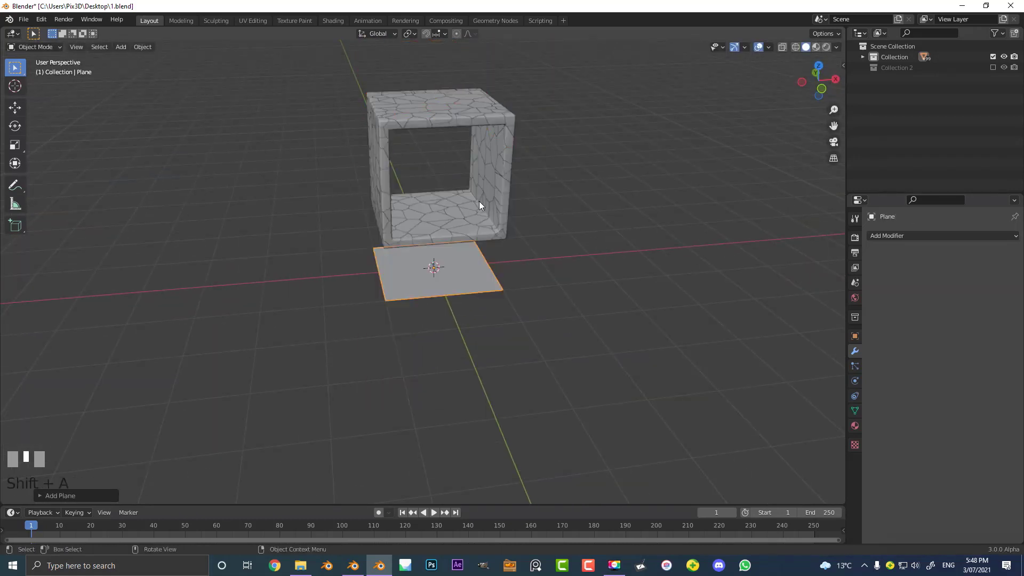
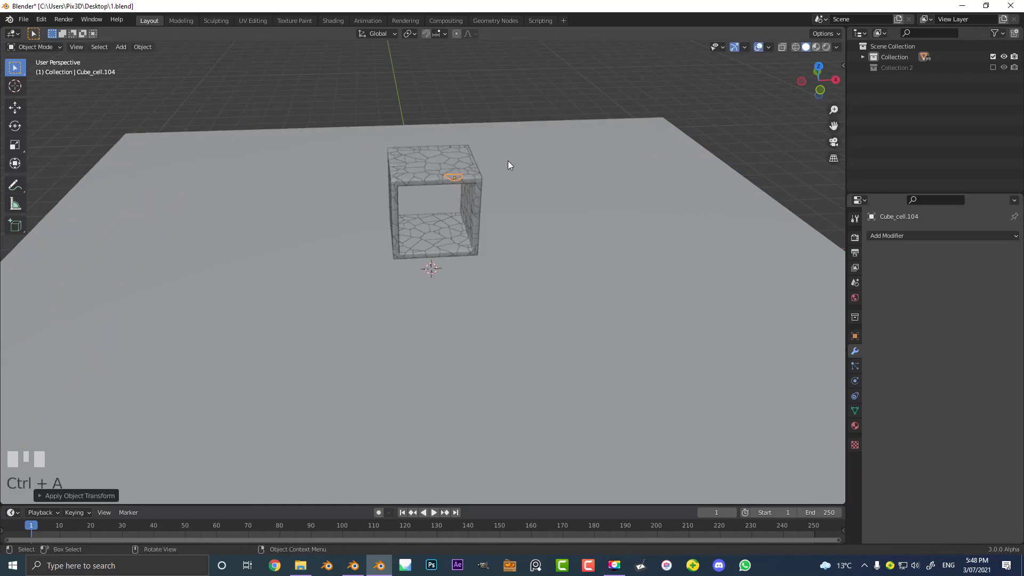
- Scale the plane into a large floor, re-include Collection 2 and select the Camera
{"action": "key", "text": "alt+a"}
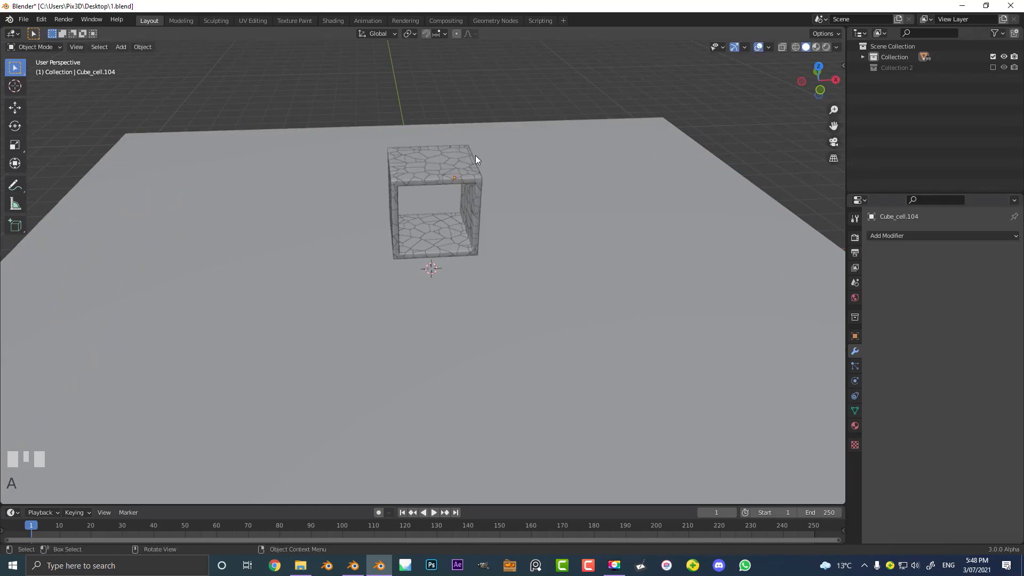
{"action": "scroll", "scroll_direction": "down", "scroll_amount": 3}
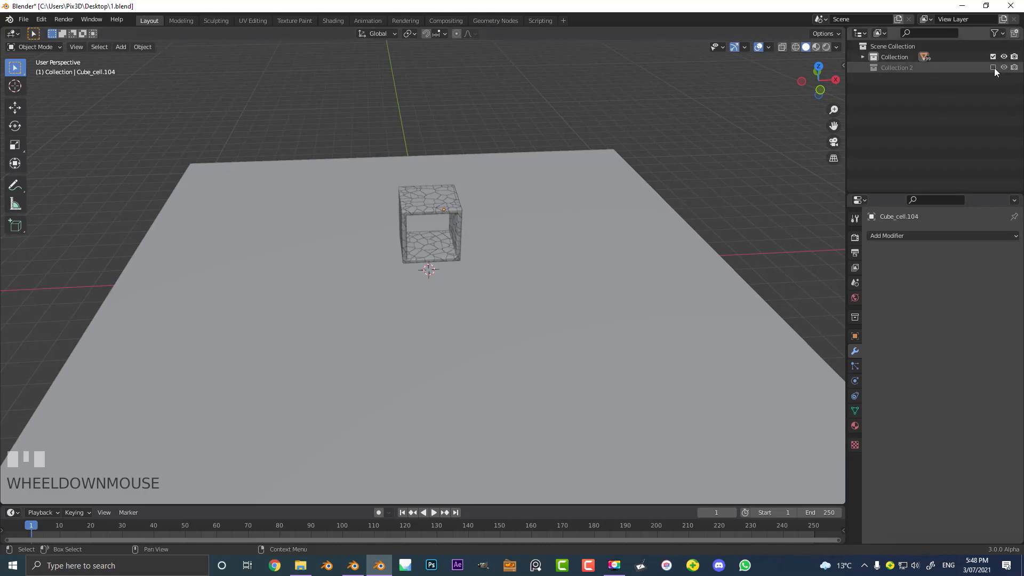
{"action": "left_click", "coordinate": [997, 74]}
{"action": "scroll", "scroll_direction": "down", "scroll_amount": 3}
{"action": "left_click_drag", "start_coordinate": [625, 233], "coordinate": [599, 238]}
{"action": "left_click", "coordinate": [599, 238]}
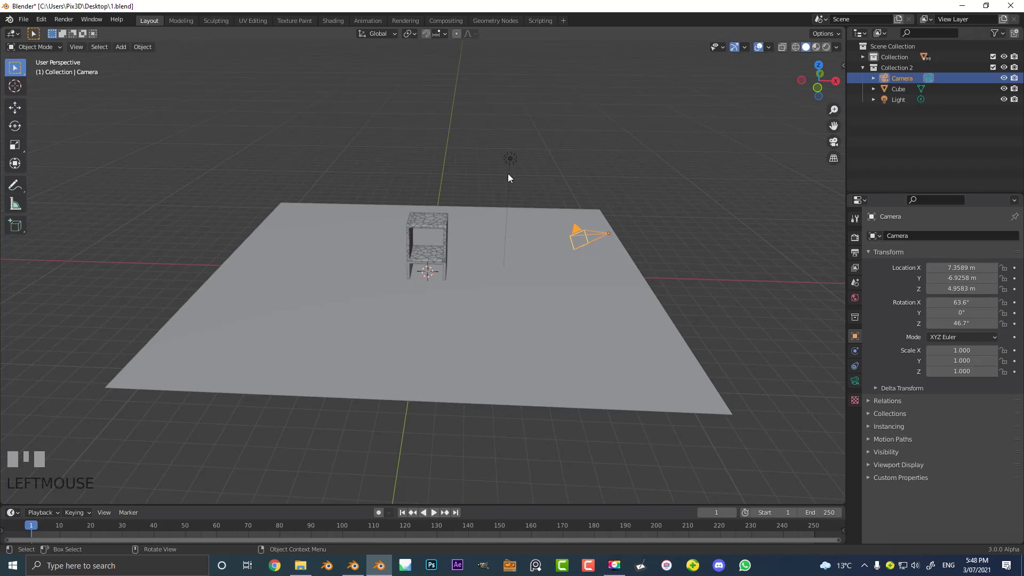
- Move the camera into the main Collection and push it along its viewing axis to frame the shot
{"action": "key", "text": "m"}
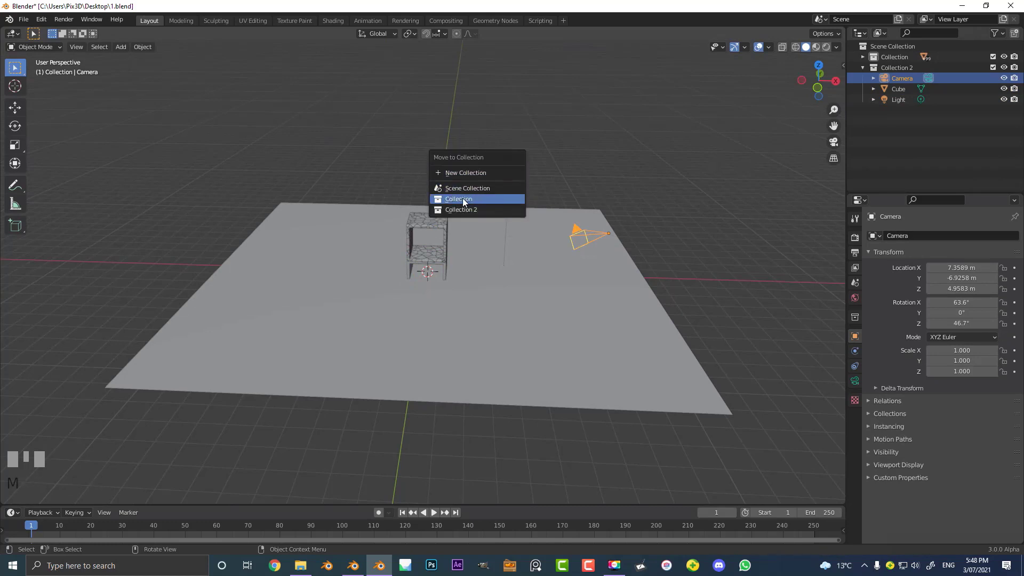
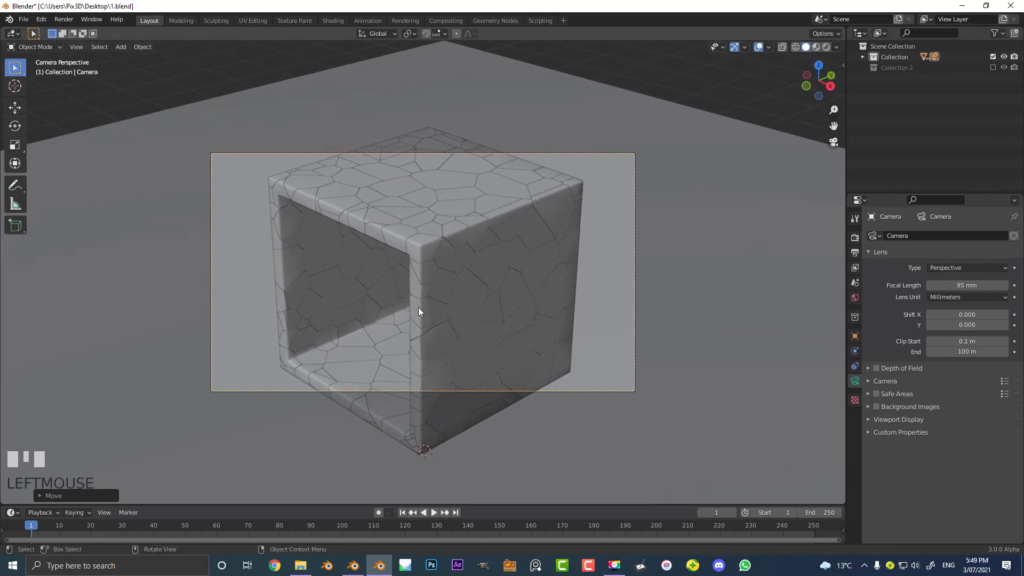
{"action": "key", "text": "g"}
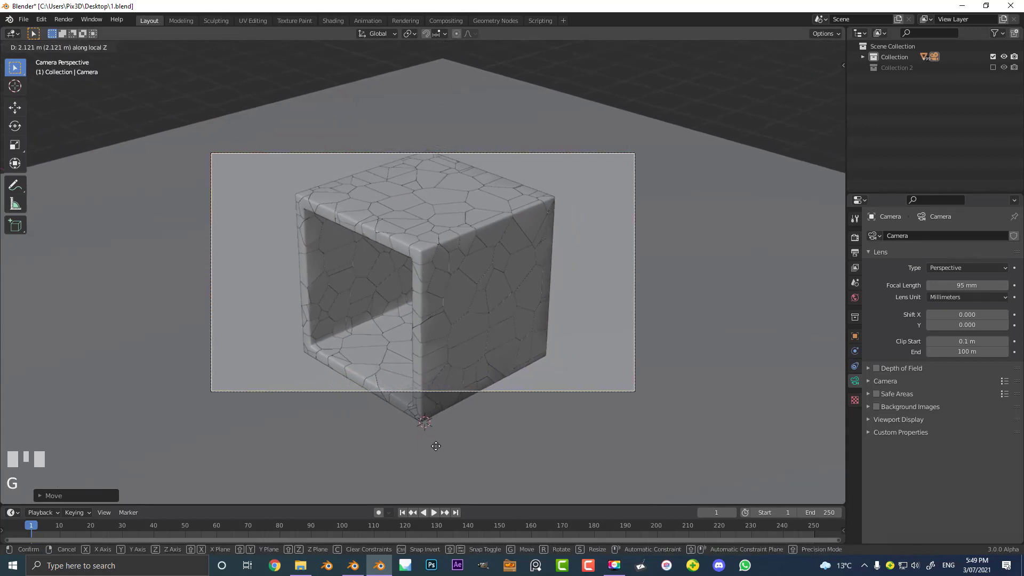
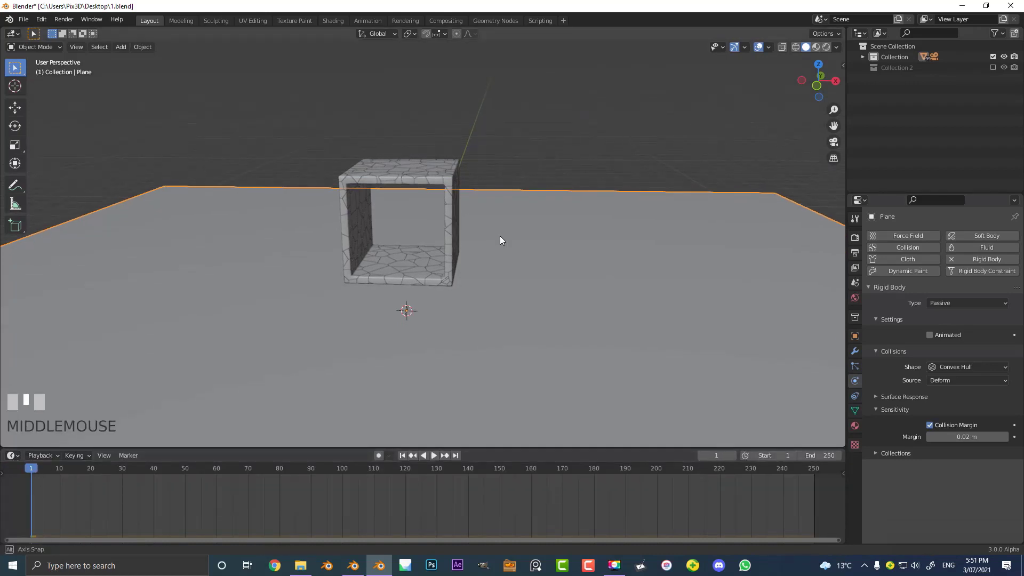
- Make the ground plane a passive rigid body and play the shattering simulation
{"action": "scroll", "scroll_direction": "up", "scroll_amount": 3}
- Replay the simulation through the camera view and rewind to frame 1
{"action": "key", "text": "space"}
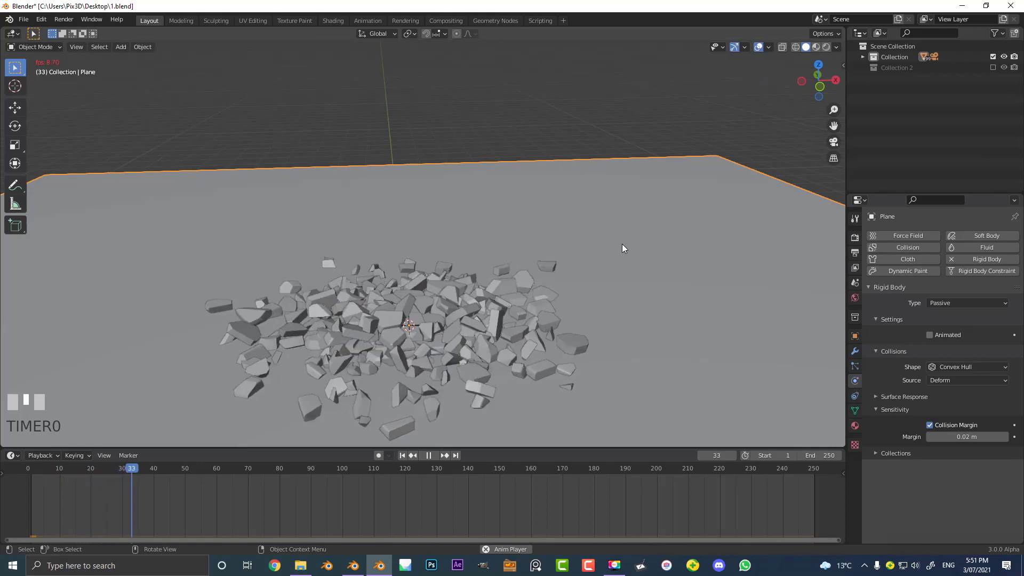
{"action": "key", "text": "space"}
{"action": "key", "text": "KP_0"}
{"action": "scroll", "scroll_direction": "up", "scroll_amount": 3}
{"action": "scroll", "scroll_direction": "up", "scroll_amount": 3}
{"action": "key", "text": "shift+Left"}
{"action": "scroll", "scroll_direction": "up", "scroll_amount": 3}
{"action": "key", "text": "space"}
{"action": "scroll", "scroll_direction": "down", "scroll_amount": 3}
{"action": "key", "text": "space"}
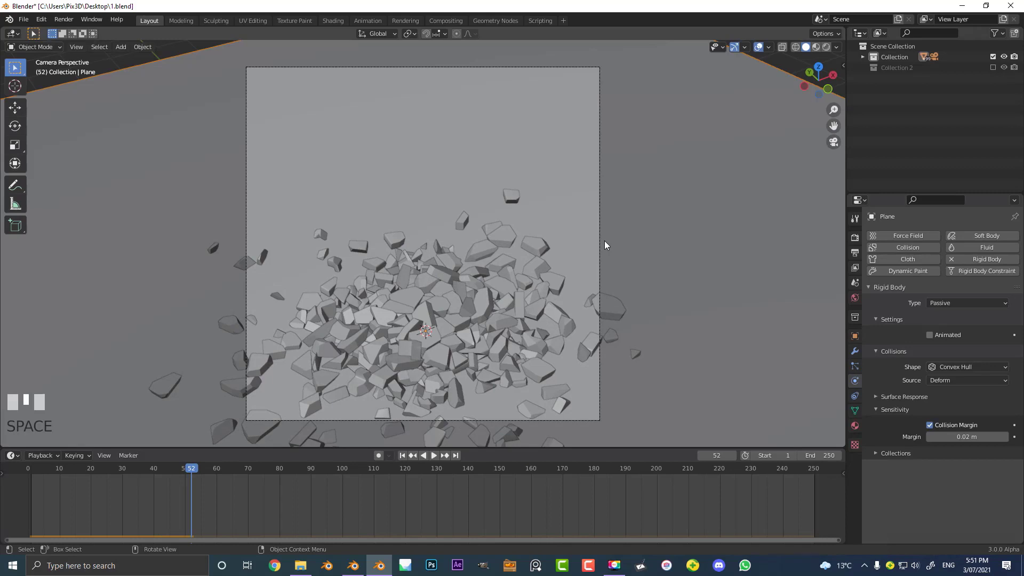
{"action": "key", "text": "shift+Left"}
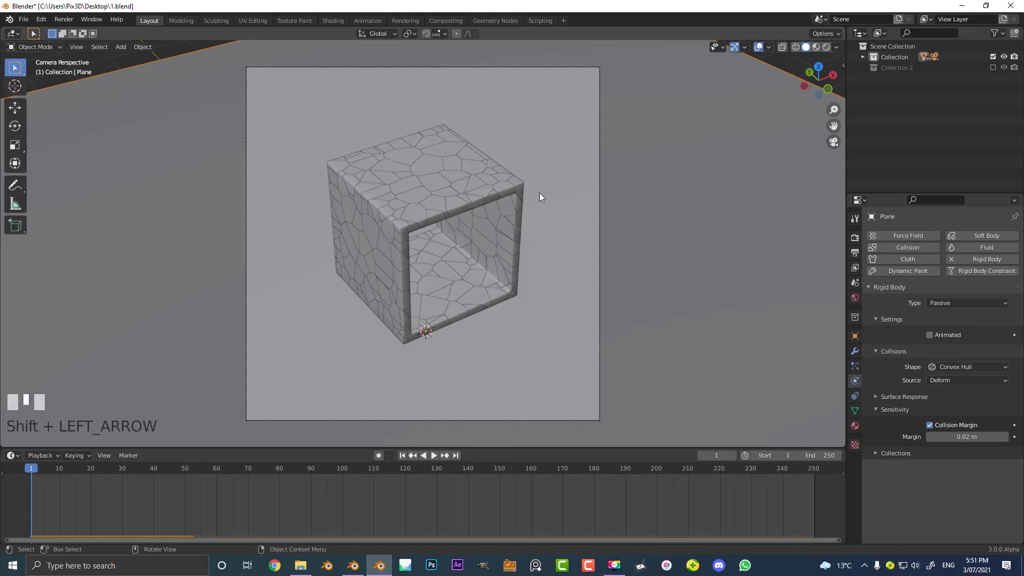
- Scale Cube.001 down to about 0.816 in front view to fit inside the hollow frame
{"action": "left_click_drag", "start_coordinate": [615, 295], "coordinate": [493, 207]}
{"action": "key", "text": "KP_1"}
{"action": "left_click_drag", "start_coordinate": [494, 206], "coordinate": [445, 184]}
{"action": "scroll", "scroll_direction": "up", "scroll_amount": 3}
{"action": "scroll", "scroll_direction": "up", "scroll_amount": 3}
{"action": "scroll", "scroll_direction": "up", "scroll_amount": 3}
{"action": "scroll", "scroll_direction": "up", "scroll_amount": 3}
{"action": "key", "text": "s"}
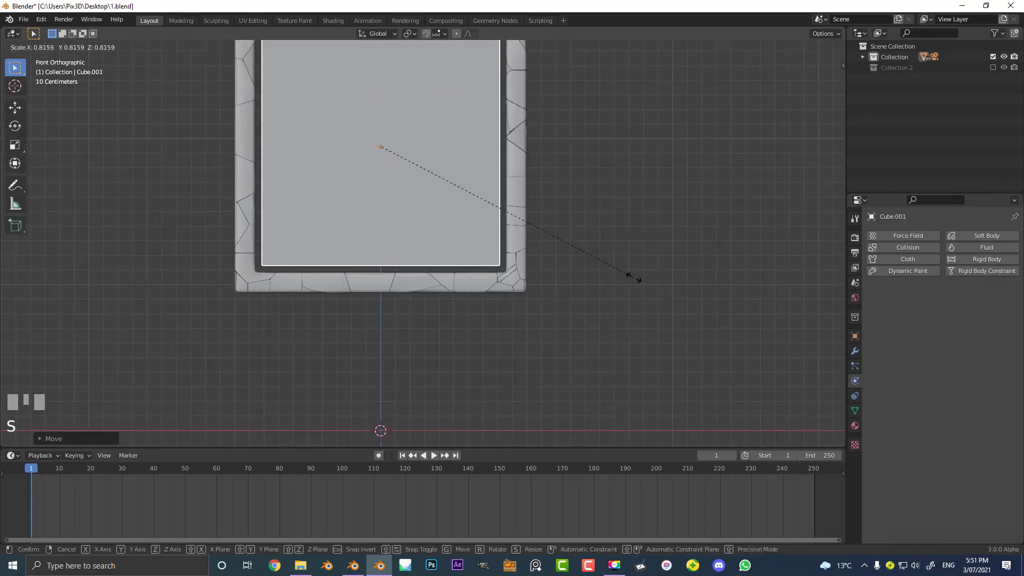
{"action": "left_click", "coordinate": [584, 229]}
- Stretch the inner cube in perspective view so it fills the frame's opening
{"action": "scroll", "scroll_direction": "down", "scroll_amount": 3}
{"action": "left_click_drag", "start_coordinate": [520, 203], "coordinate": [547, 239]}
{"action": "scroll", "scroll_direction": "up", "scroll_amount": 3}
{"action": "key", "text": "s"}
{"action": "left_click", "coordinate": [548, 238]}
{"action": "scroll", "scroll_direction": "down", "scroll_amount": 3}
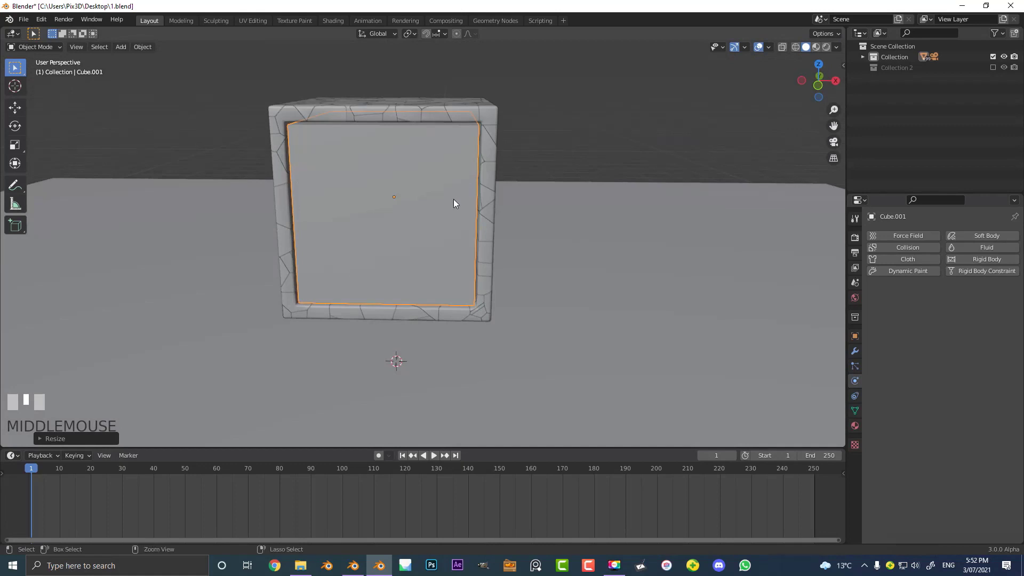
- Bevel the inner panel's edges in Edit Mode to about 0.04 m
{"action": "key", "text": "ctrl+a"}
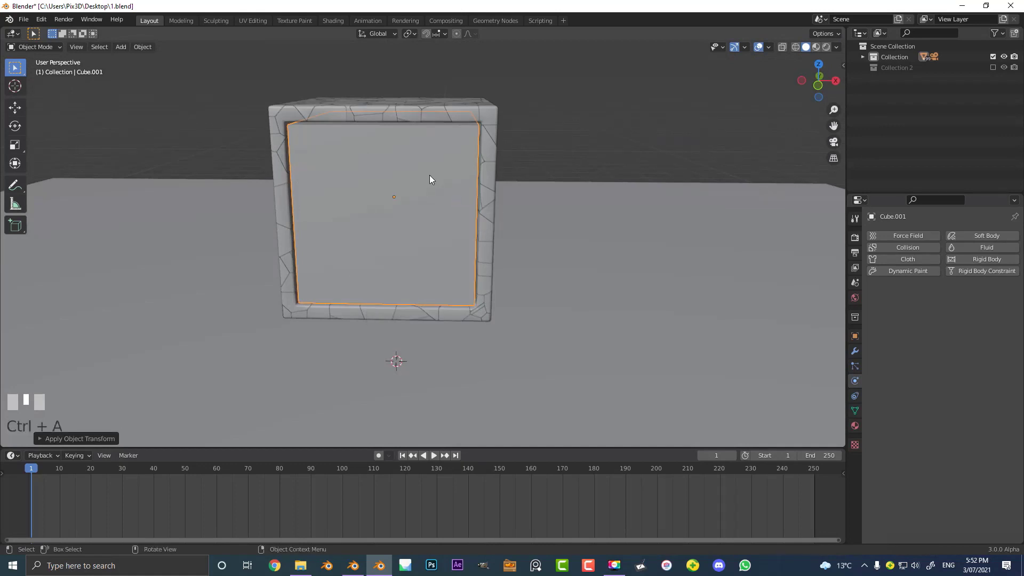
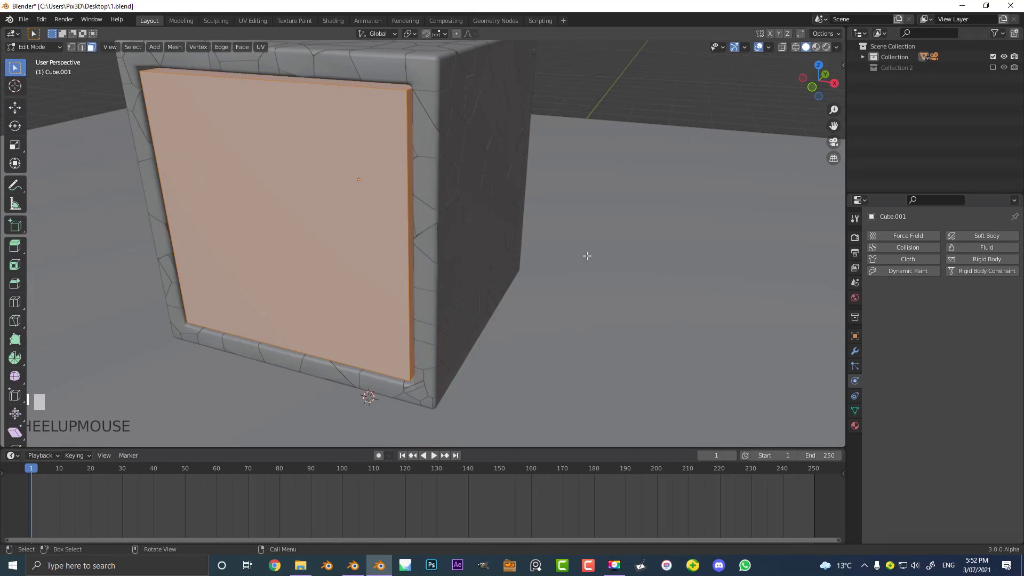
{"action": "key", "text": "ctrl+b"}
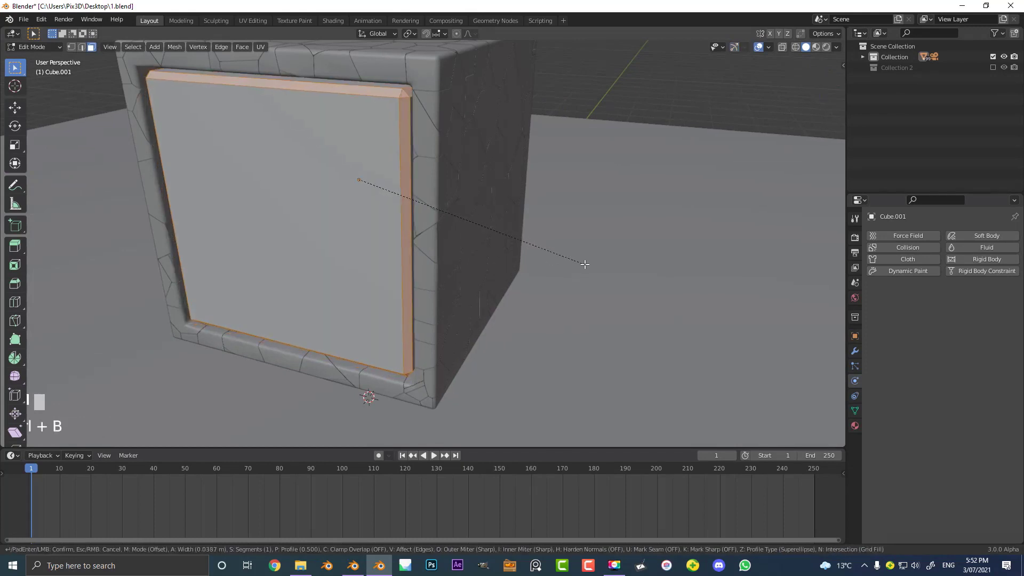
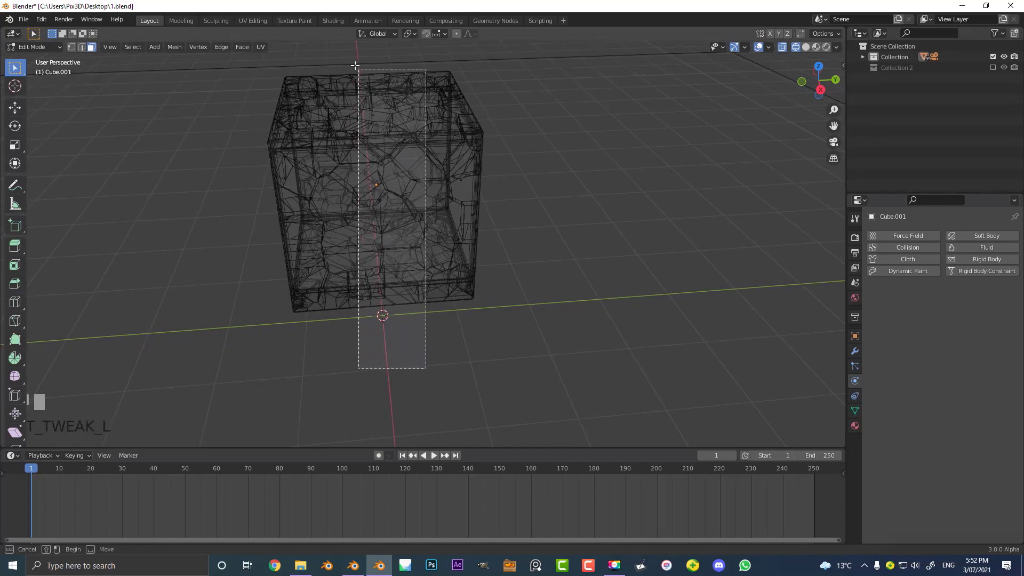
- Zoom in on the cube to frame the smooth outer shell faces
{"action": "scroll", "scroll_direction": "up", "scroll_amount": 3}
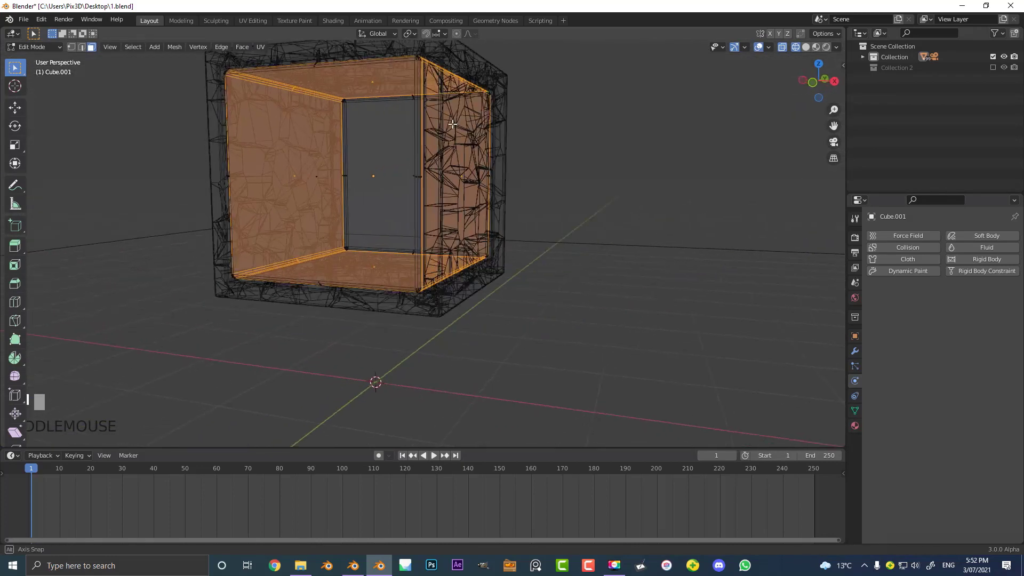
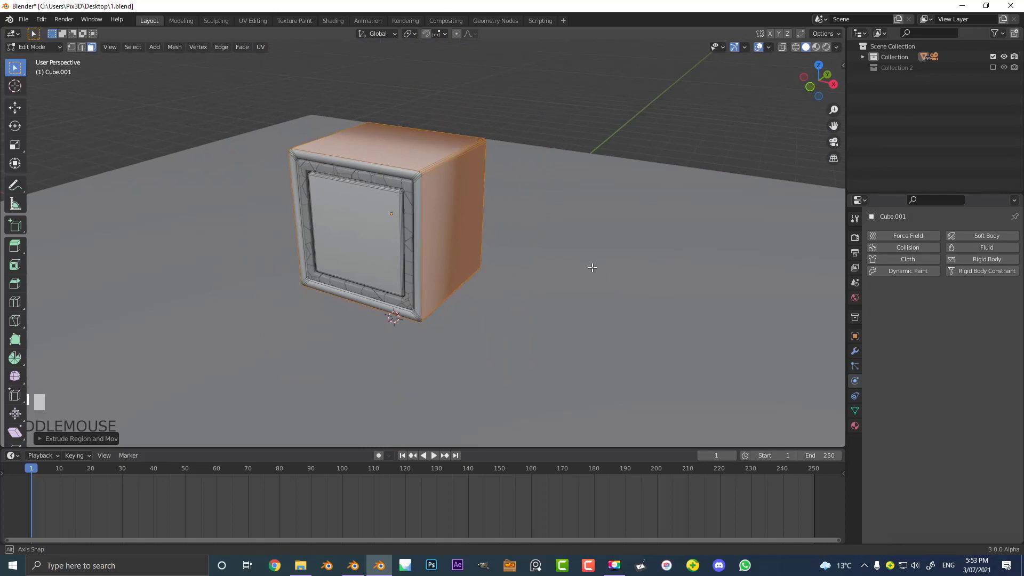
- Separate the selected outer shell into its own object Cube.002 and return to Object Mode
{"action": "scroll", "scroll_direction": "up", "scroll_amount": 3}
{"action": "key", "text": "ctrl+l"}
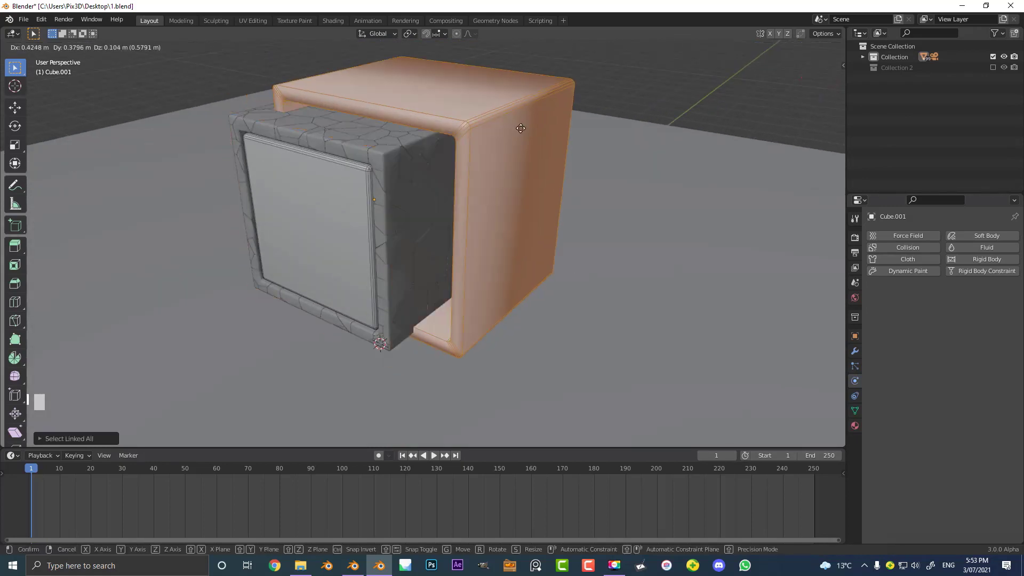
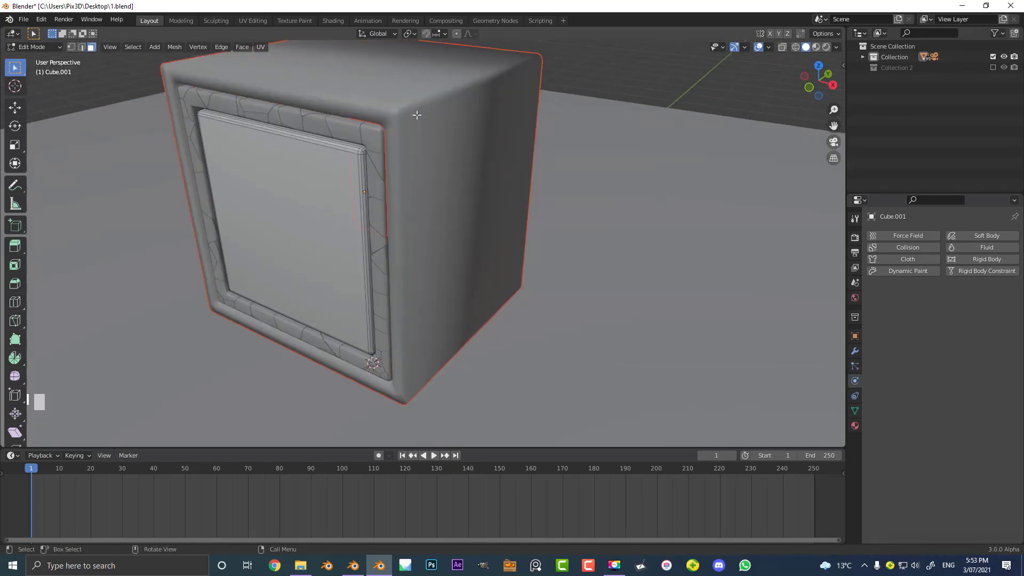
{"action": "key", "text": "Tab"}
{"action": "left_click_drag", "start_coordinate": [420, 93], "coordinate": [415, 132]}
{"action": "scroll", "scroll_direction": "down", "scroll_amount": 3}
{"action": "key", "text": "g"}
{"action": "right_click", "coordinate": [447, 146]}
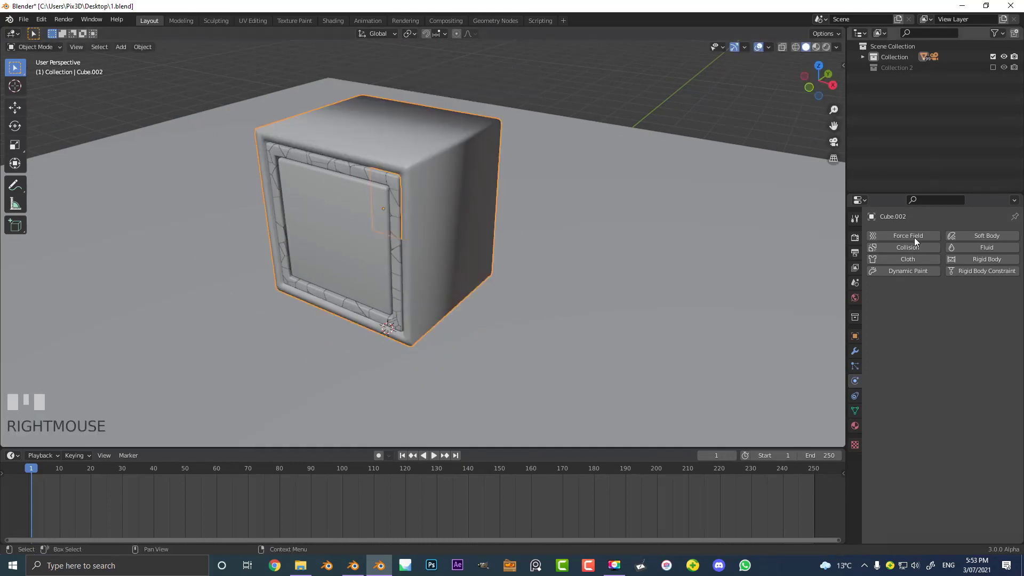
- Make the outer shell Cube.002 a passive rigid body with Mesh collision shape
{"action": "left_click", "coordinate": [857, 352]}
{"action": "left_click_drag", "start_coordinate": [901, 241], "coordinate": [318, 143]}
{"action": "scroll", "scroll_direction": "up", "scroll_amount": 3}
{"action": "left_click_drag", "start_coordinate": [318, 143], "coordinate": [480, 182]}
{"action": "scroll", "scroll_direction": "up", "scroll_amount": 3}
{"action": "key", "text": "z"}
{"action": "scroll", "scroll_direction": "down", "scroll_amount": 3}
{"action": "key", "text": "alt+a"}
- Play the simulation so fractured pieces break away, then reselect the inner panel Cube.001
{"action": "left_click_drag", "start_coordinate": [455, 147], "coordinate": [474, 138]}
{"action": "key", "text": "g"}
{"action": "right_click", "coordinate": [427, 215]}
{"action": "left_click", "coordinate": [427, 238]}
{"action": "key", "text": "g"}
{"action": "right_click", "coordinate": [413, 214]}
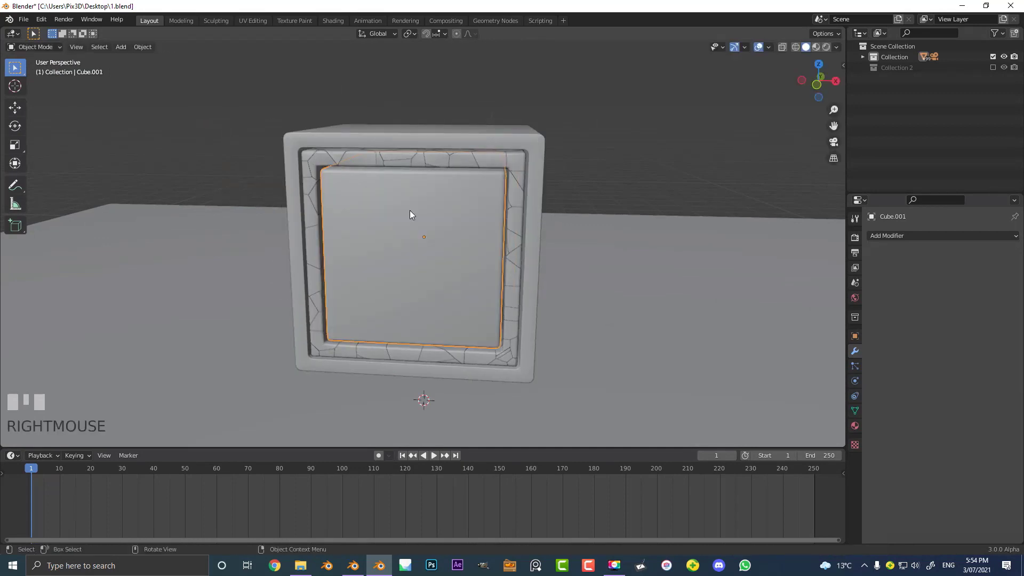
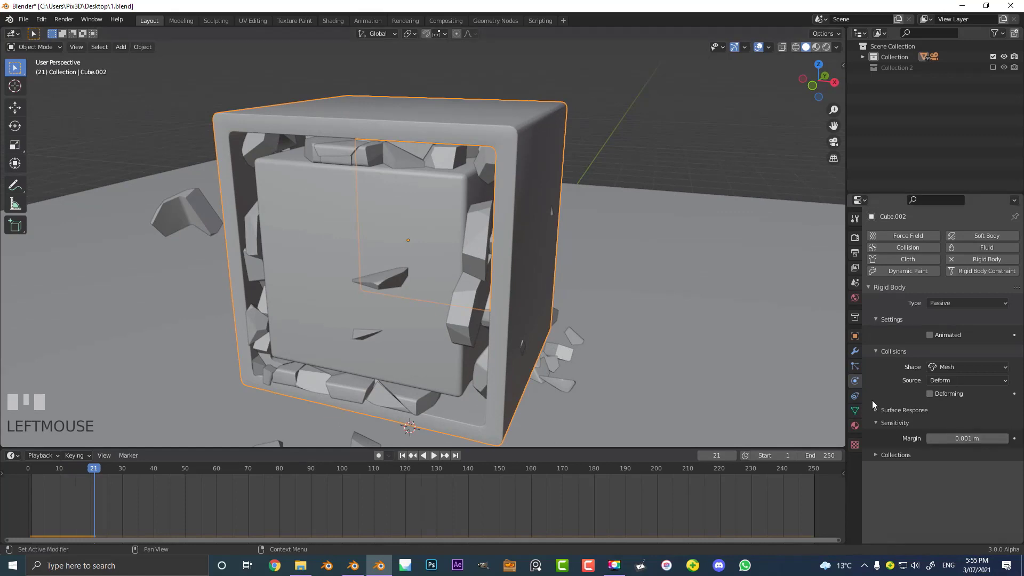
- Make the inner cube Cube.001 a passive rigid body with Mesh collision and play the simulation
{"action": "scroll", "scroll_direction": "down", "scroll_amount": 3}
{"action": "middle_click", "coordinate": [458, 194]}
{"action": "scroll", "scroll_direction": "up", "scroll_amount": 3}
{"action": "key", "text": "alt+a"}
{"action": "key", "text": "shift+Left"}
{"action": "scroll", "scroll_direction": "down", "scroll_amount": 3}
{"action": "middle_click", "coordinate": [459, 207]}
- Stop playback, rewind to frame 1 and replay to watch the pieces fall out
{"action": "key", "text": "space"}
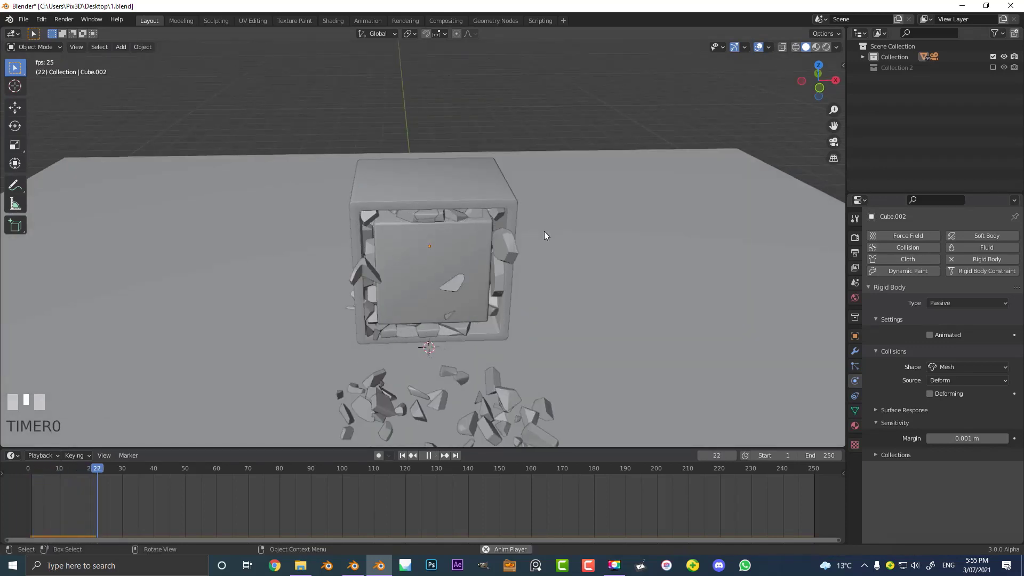
{"action": "key", "text": "space"}
{"action": "middle_click", "coordinate": [512, 227]}
{"action": "scroll", "scroll_direction": "up", "scroll_amount": 3}
{"action": "key", "text": "shift+Left"}
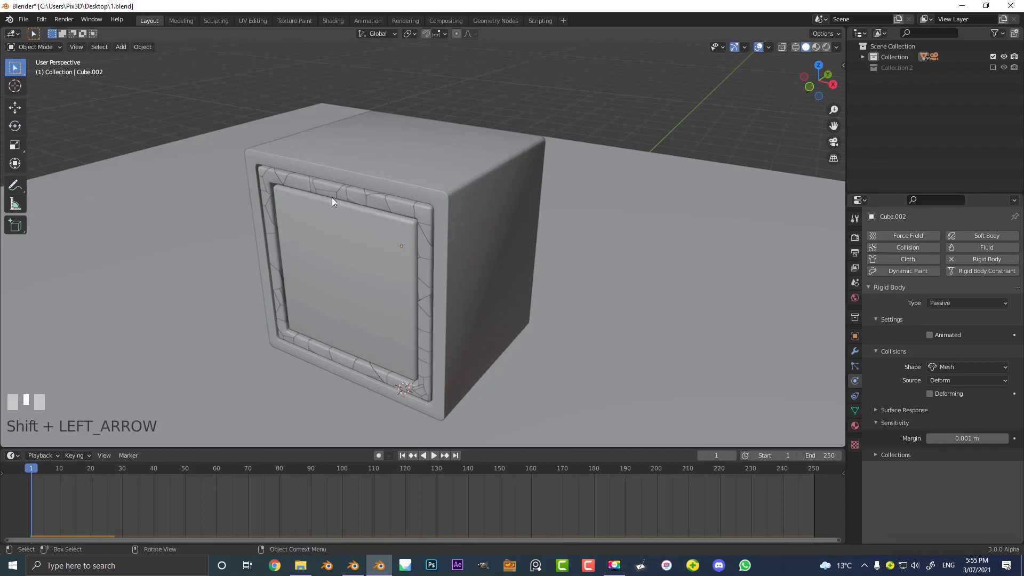
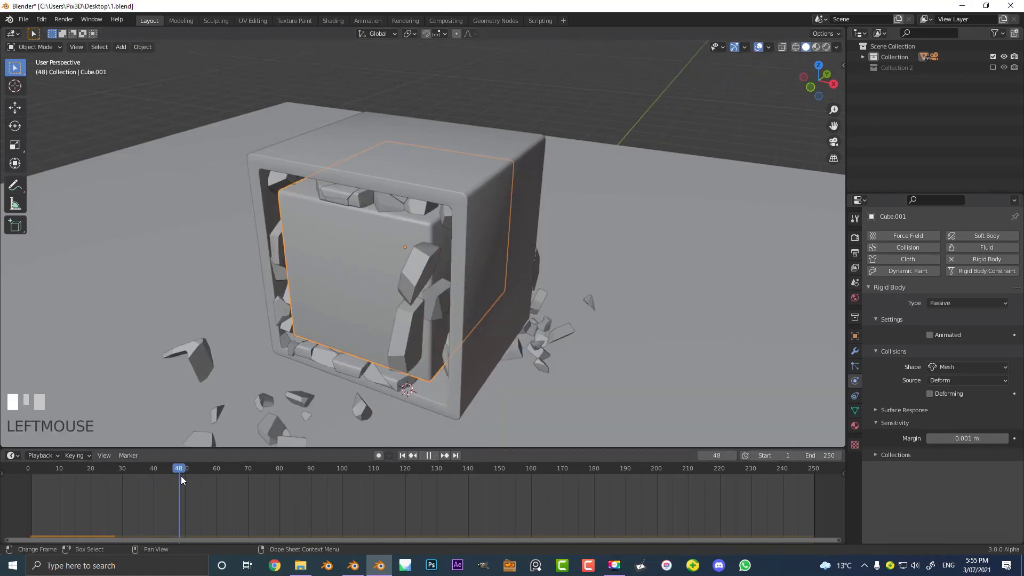
- Inspect the collapsing cube and move the timeline to frame 90
{"action": "left_click_drag", "start_coordinate": [377, 248], "coordinate": [189, 474]}
{"action": "left_click_drag", "start_coordinate": [189, 473], "coordinate": [320, 266]}
{"action": "left_click_drag", "start_coordinate": [320, 265], "coordinate": [256, 474]}
{"action": "scroll", "scroll_direction": "up", "scroll_amount": 3}
{"action": "left_click_drag", "start_coordinate": [256, 474], "coordinate": [322, 381]}
{"action": "left_click_drag", "start_coordinate": [322, 382], "coordinate": [360, 372]}
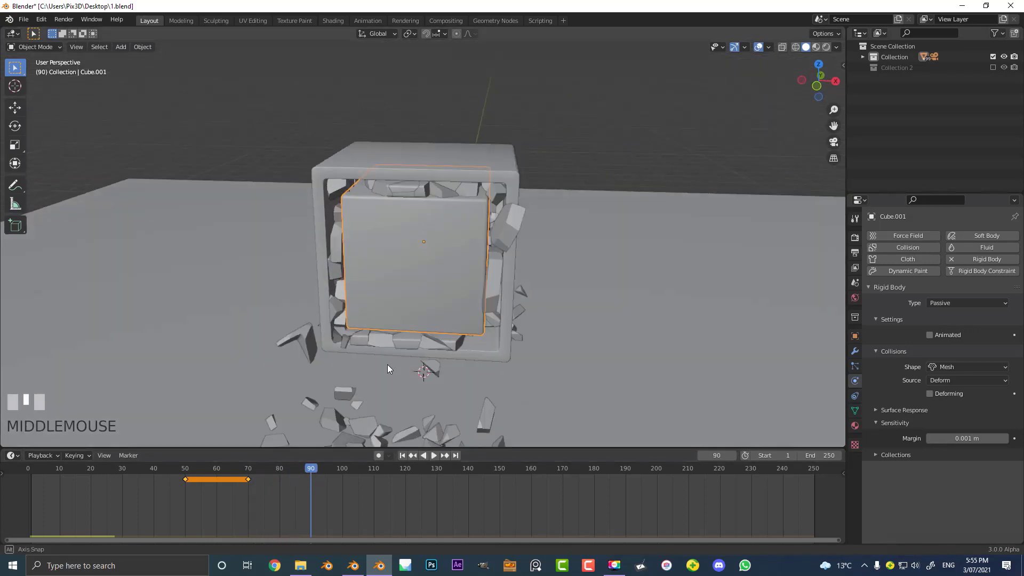
- Rotate the inner cube about -57° around Y, key the pose at frame 90, then rewind and play
{"action": "key", "text": "r"}
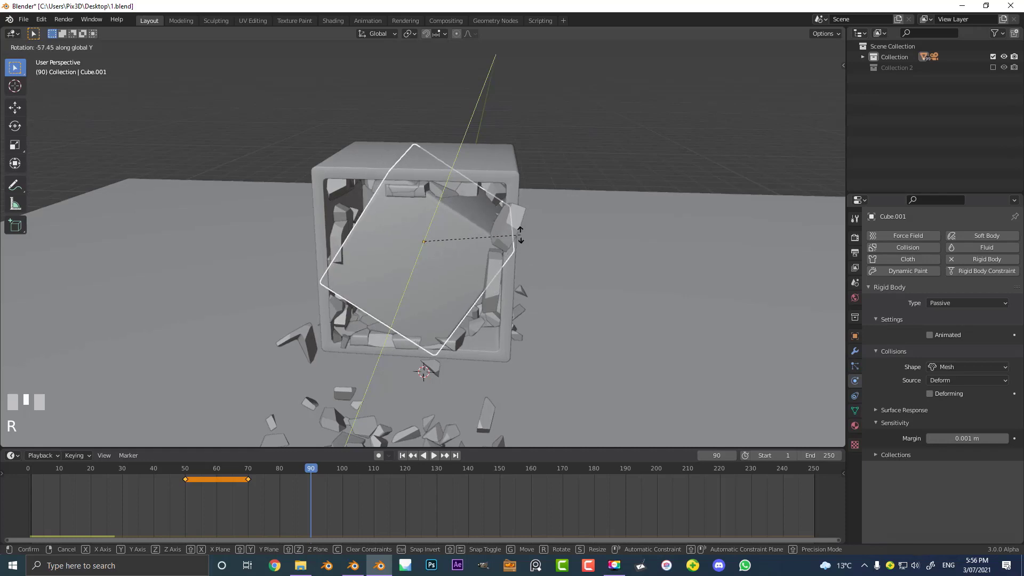
{"action": "left_click_drag", "start_coordinate": [524, 244], "coordinate": [296, 472]}
{"action": "left_click", "coordinate": [523, 244]}
{"action": "left_click_drag", "start_coordinate": [296, 471], "coordinate": [480, 203]}
{"action": "key", "text": "space"}
{"action": "key", "text": "space"}
{"action": "key", "text": "space"}
{"action": "key", "text": "space"}
{"action": "key", "text": "shift+Left"}
{"action": "key", "text": "space"}
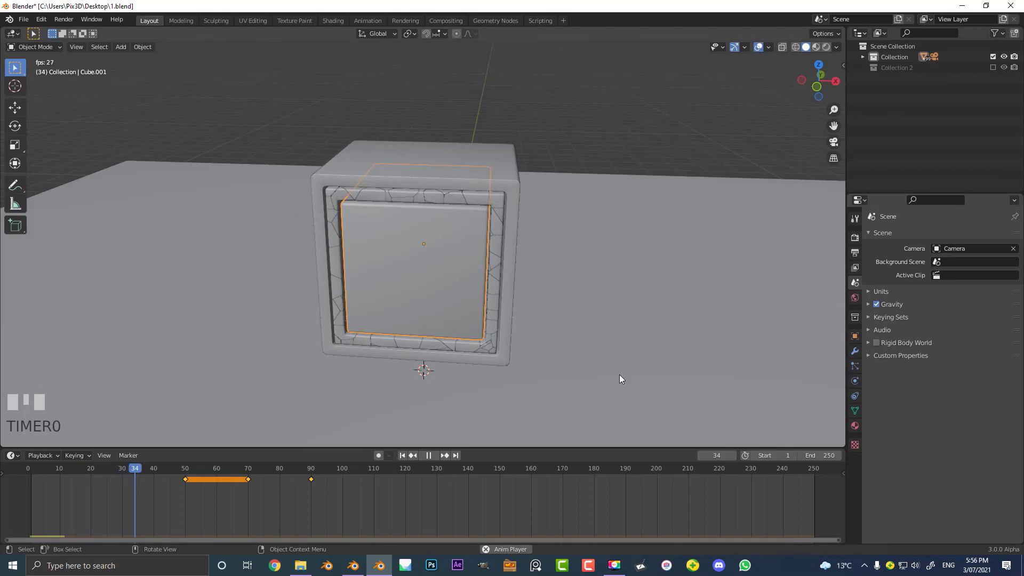
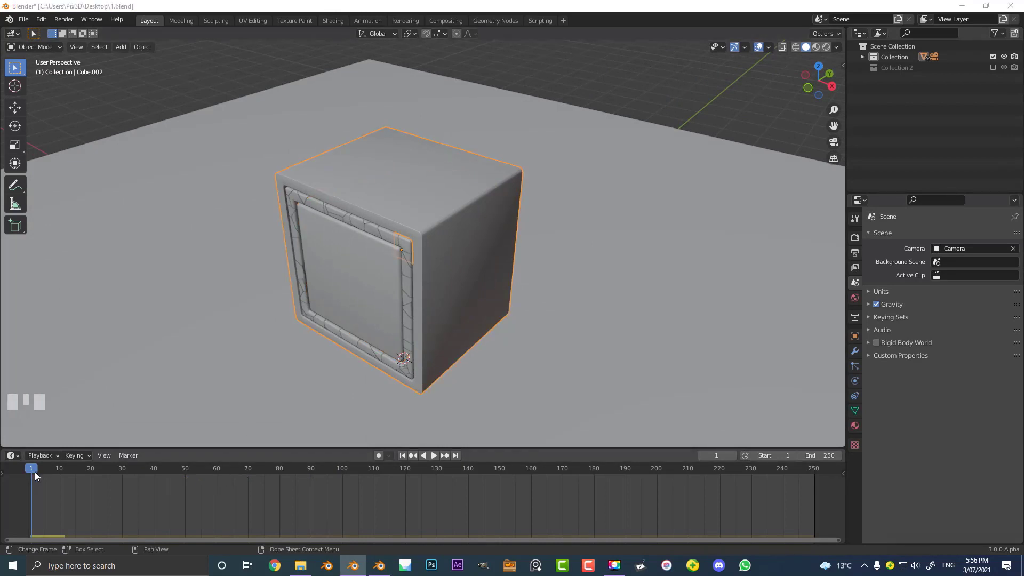
- Move to frame 85 and start posing the shell Cube.002 for a Location & Rotation keyframe
{"action": "left_click_drag", "start_coordinate": [36, 476], "coordinate": [568, 221]}
{"action": "left_click_drag", "start_coordinate": [560, 219], "coordinate": [224, 479]}
{"action": "left_click_drag", "start_coordinate": [224, 479], "coordinate": [592, 277]}
{"action": "key", "text": "r"}
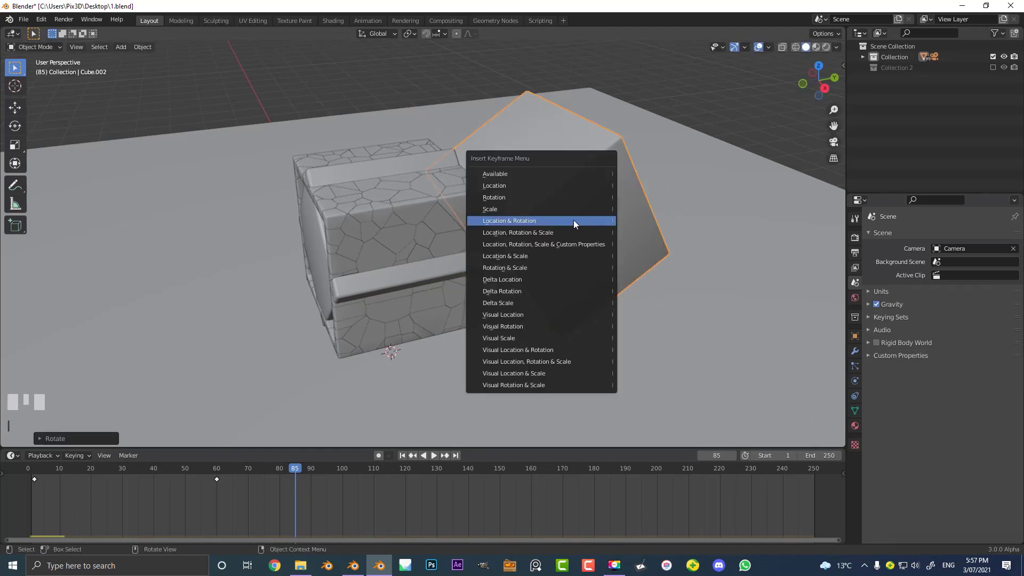
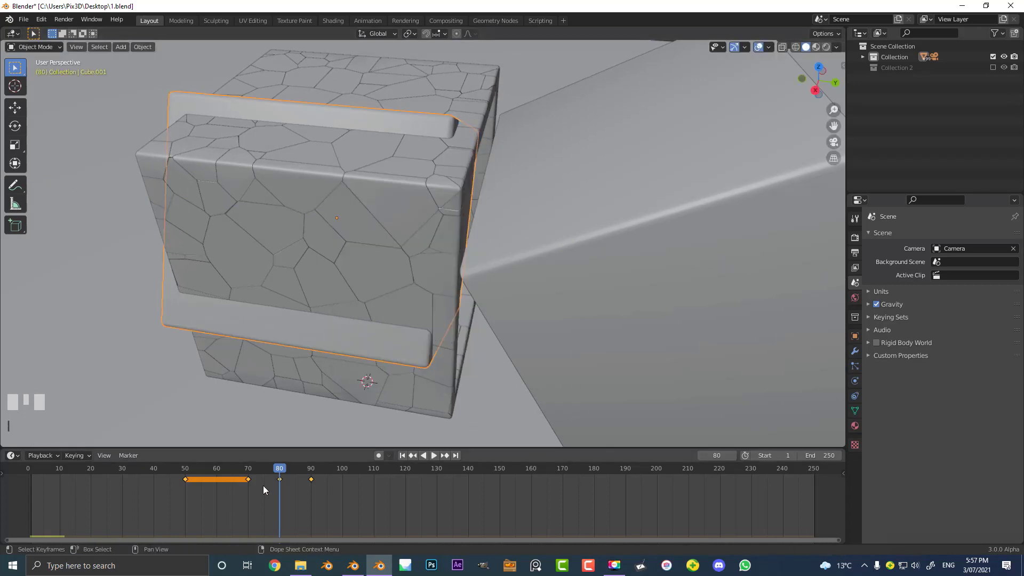
- Reposition the cube at frame 90 and key its Location & Rotation
{"action": "left_click_drag", "start_coordinate": [471, 320], "coordinate": [516, 229]}
{"action": "key", "text": "g"}
{"action": "left_click_drag", "start_coordinate": [515, 229], "coordinate": [503, 228]}
{"action": "left_click", "coordinate": [502, 227]}
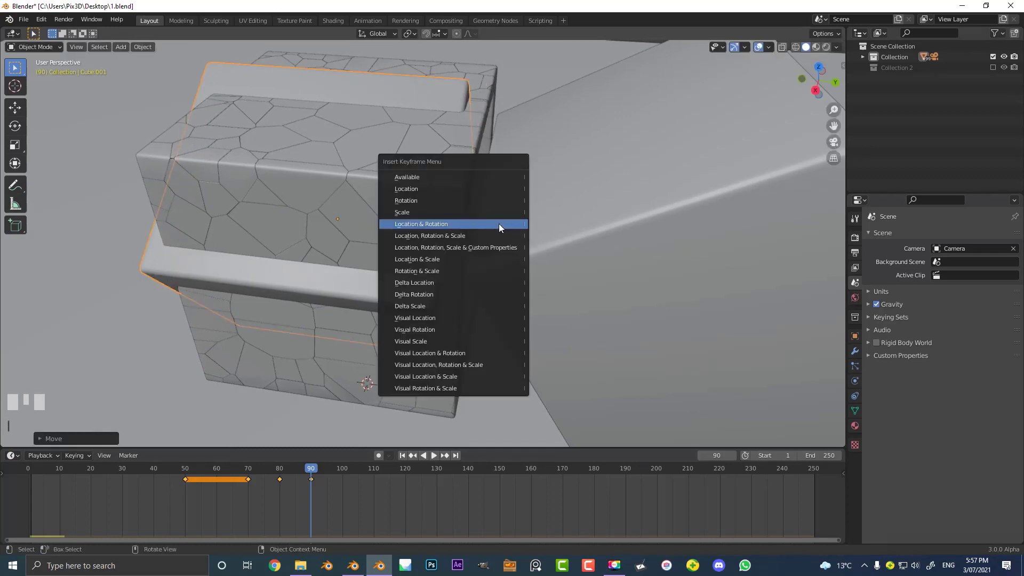
{"action": "left_click_drag", "start_coordinate": [314, 469], "coordinate": [374, 266]}
{"action": "key", "text": "space"}
{"action": "key", "text": "space"}
- Switch to an orthographic side view, rewind to frame 1 and play past frame 130
{"action": "scroll", "scroll_direction": "down", "scroll_amount": 3}
{"action": "left_click_drag", "start_coordinate": [373, 266], "coordinate": [490, 258]}
{"action": "key", "text": "KP_3"}
{"action": "scroll", "scroll_direction": "up", "scroll_amount": 3}
{"action": "key", "text": "shift+Left"}
{"action": "key", "text": "space"}
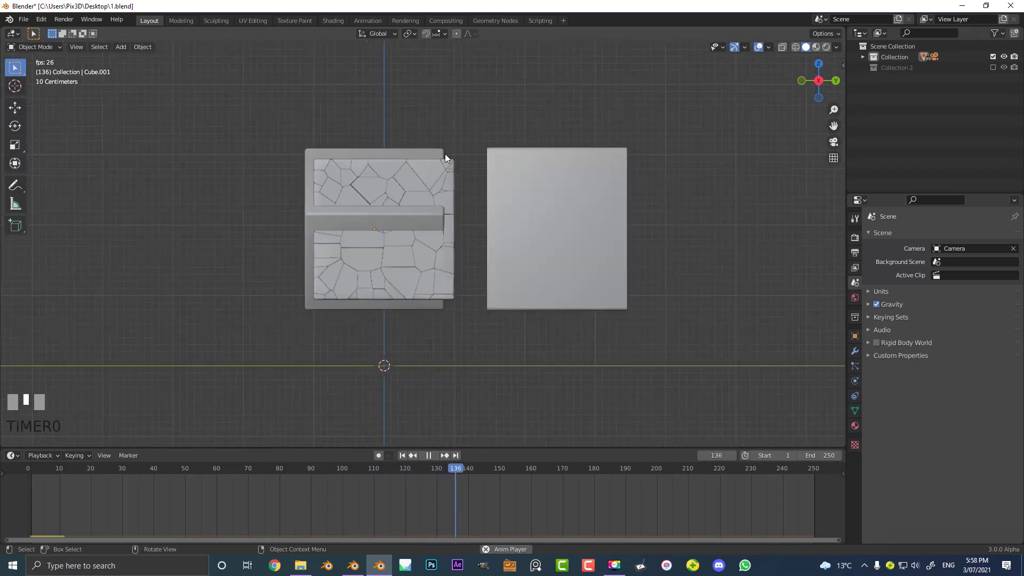
- Enable Rigid Body World with cache Start 30 and End 150, scene end 150, and rewind to frame 1
{"action": "key", "text": "space"}
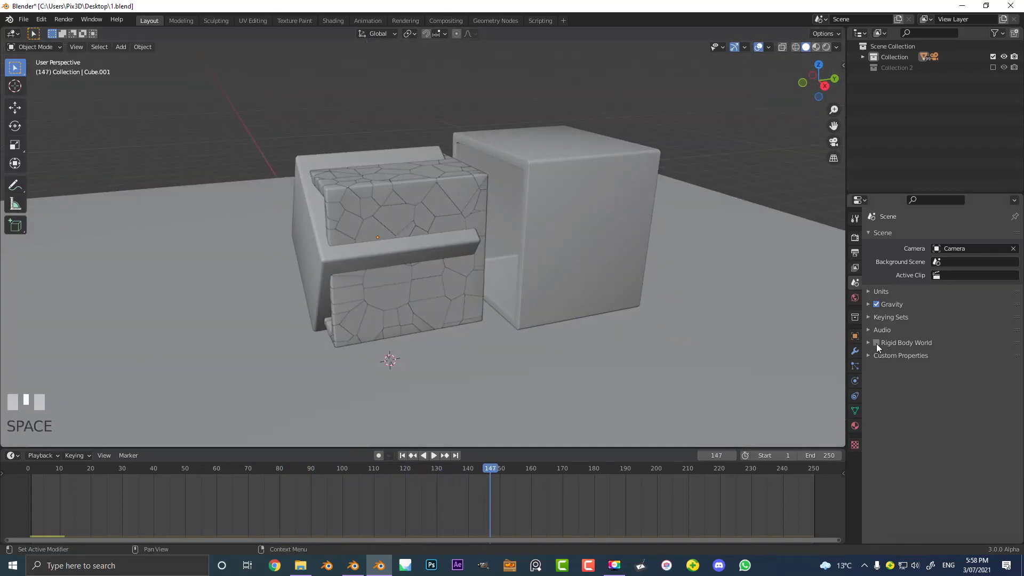
{"action": "left_click_drag", "start_coordinate": [880, 345], "coordinate": [524, 124]}
{"action": "scroll", "scroll_direction": "down", "scroll_amount": 3}
{"action": "key", "text": "Return"}
{"action": "key", "text": "Return"}
{"action": "key", "text": "Return"}
{"action": "key", "text": "shift+Left"}
{"action": "middle_click", "coordinate": [524, 124]}
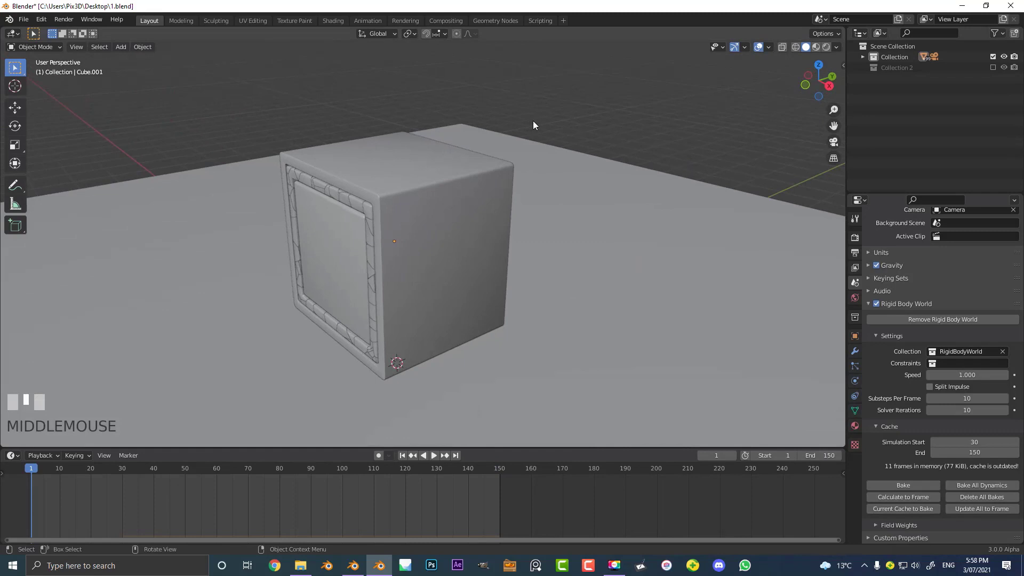
- View through the camera and play to cache 69 frames of the cube collapsing into rubble
{"action": "key", "text": "KP_0"}
{"action": "key", "text": "space"}
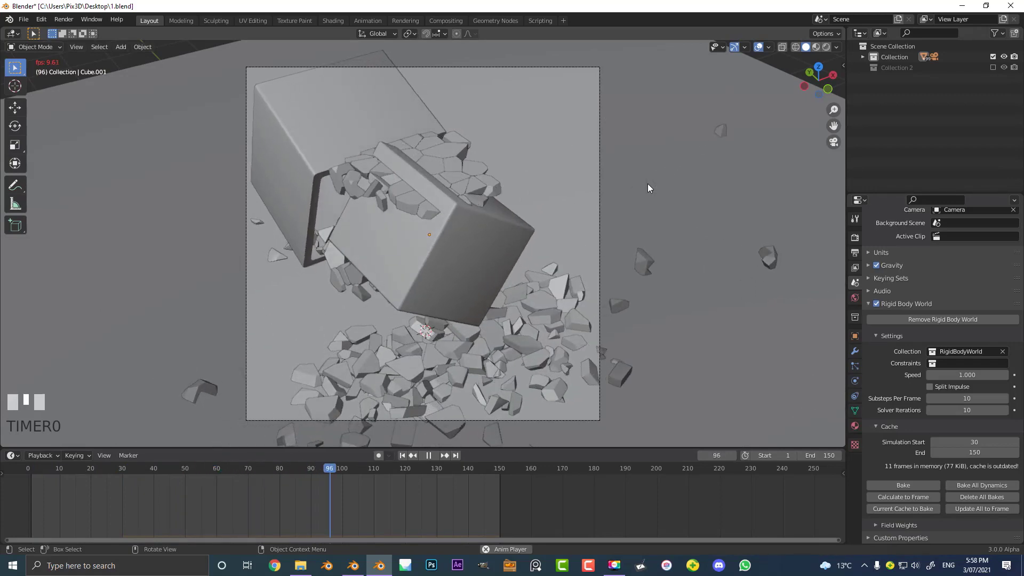
{"action": "key", "text": "space"}
{"action": "scroll", "scroll_direction": "up", "scroll_amount": 3}
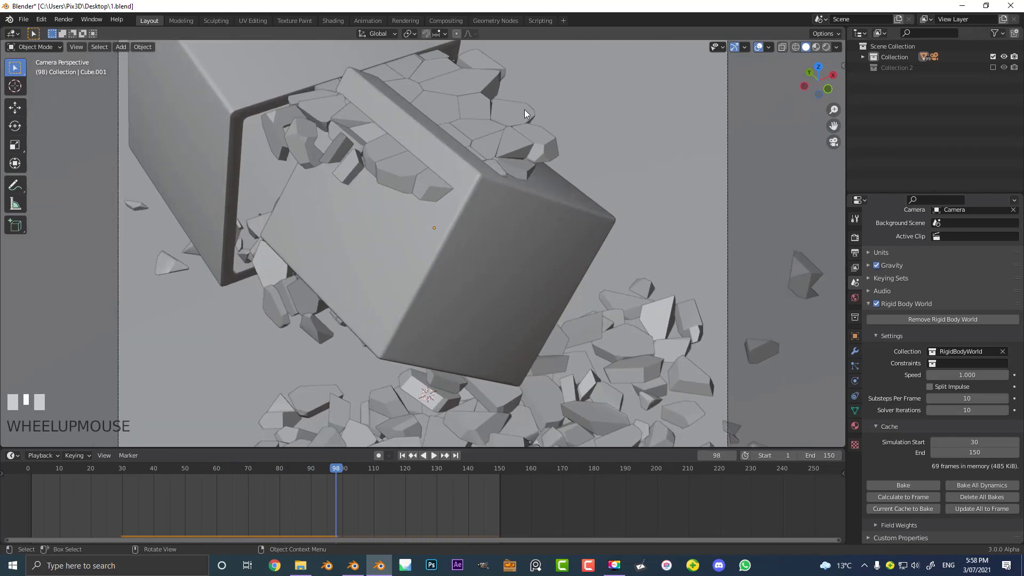
{"action": "left_click_drag", "start_coordinate": [483, 186], "coordinate": [275, 120]}
- Enable Animated on the inner cube's passive rigid body and play the simulation to test it
{"action": "scroll", "scroll_direction": "down", "scroll_amount": 3}
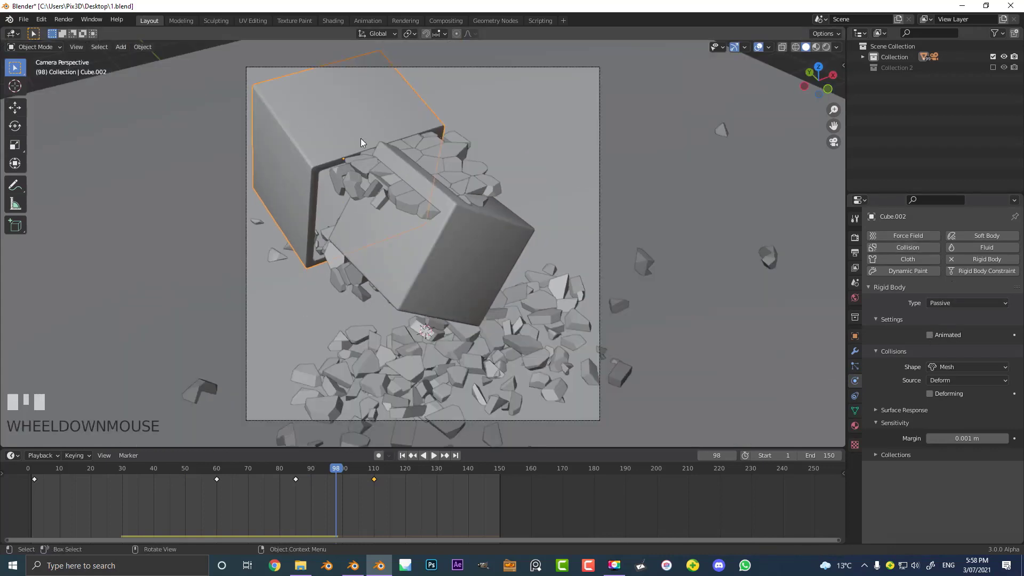
{"action": "left_click", "coordinate": [935, 343]}
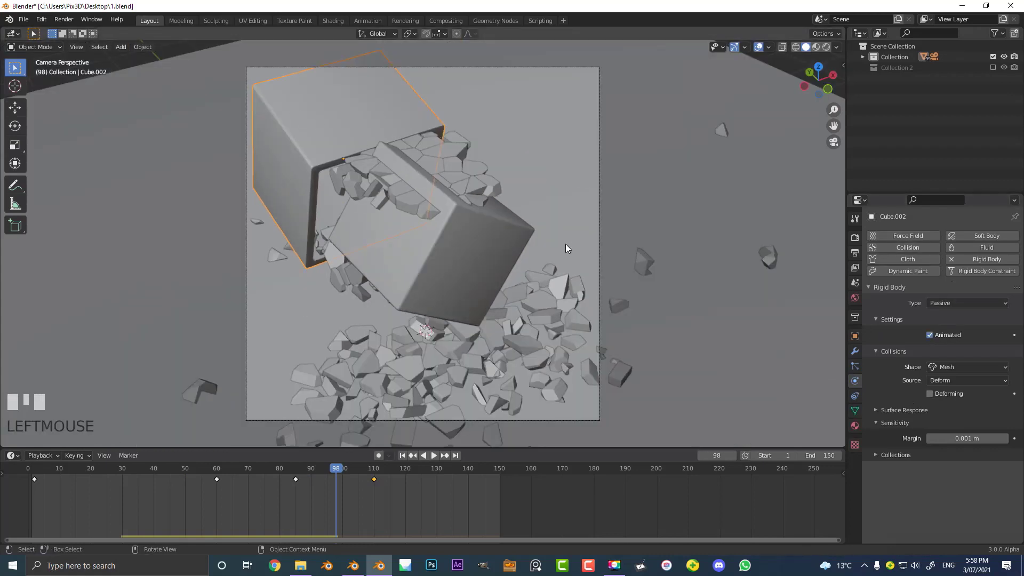
{"action": "key", "text": "shift+Left"}
{"action": "scroll", "scroll_direction": "up", "scroll_amount": 3}
{"action": "key", "text": "alt+a"}
{"action": "key", "text": "space"}
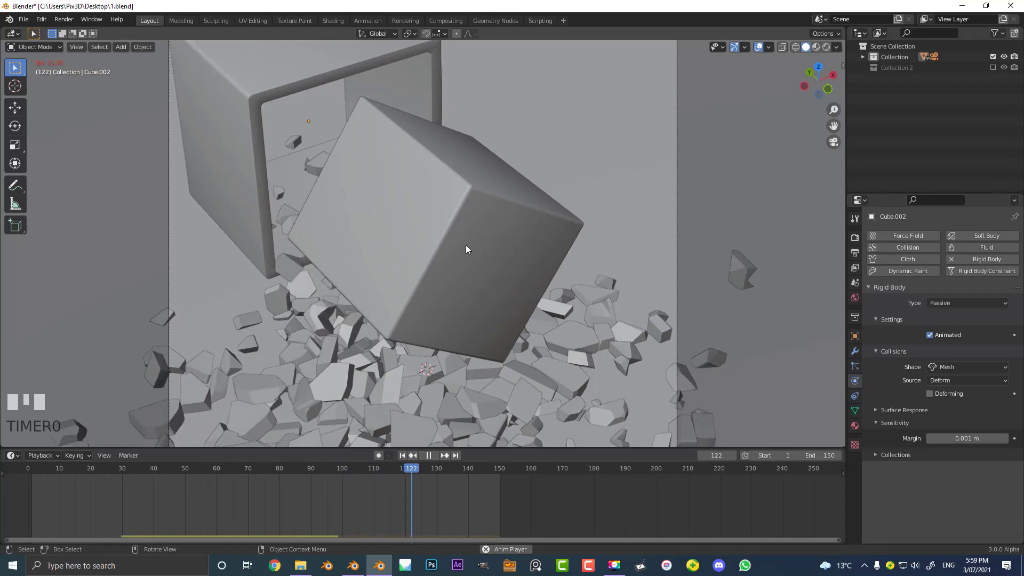
{"action": "key", "text": "space"}
{"action": "key", "text": "shift+Left"}
- Replay the cube bursting through the frame while orbiting the view, then rewind to frame 1
{"action": "key", "text": "space"}
{"action": "scroll", "scroll_direction": "down", "scroll_amount": 3}
{"action": "left_click_drag", "start_coordinate": [461, 251], "coordinate": [444, 236]}
{"action": "key", "text": "shift+Left"}
{"action": "scroll", "scroll_direction": "up", "scroll_amount": 3}
{"action": "left_click_drag", "start_coordinate": [395, 158], "coordinate": [486, 195]}
{"action": "scroll", "scroll_direction": "up", "scroll_amount": 3}
{"action": "middle_click", "coordinate": [485, 196]}
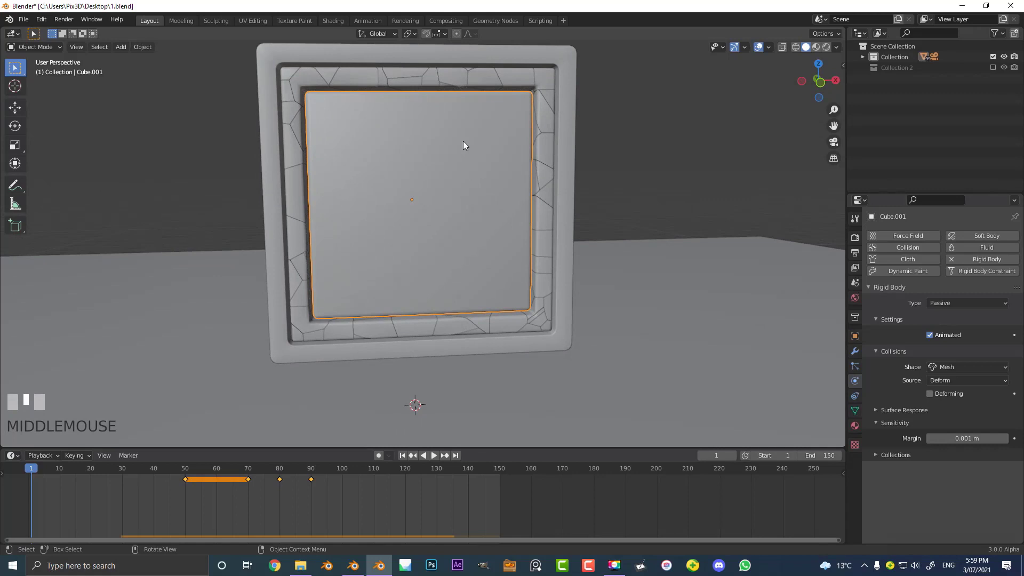
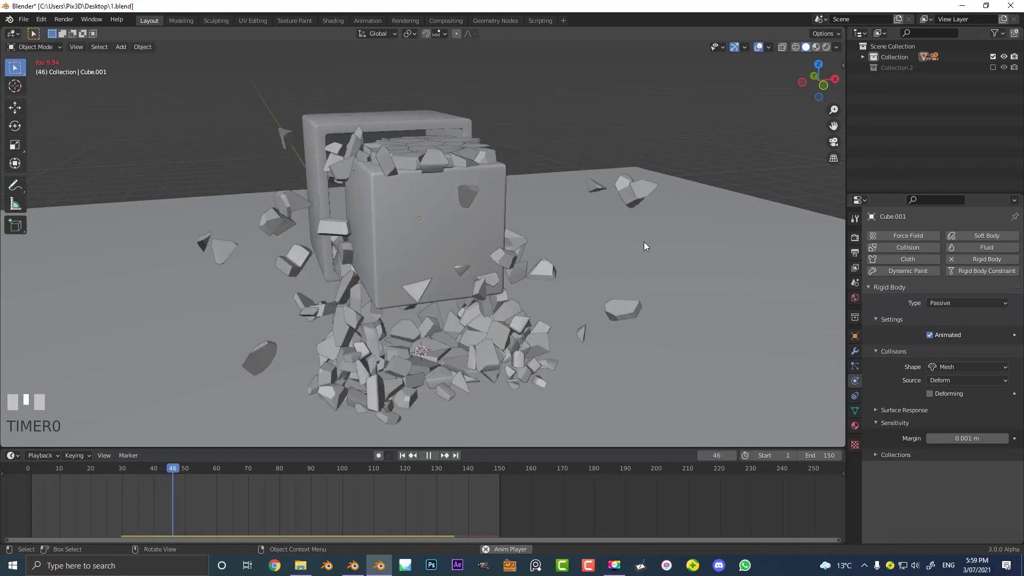
- Scale the outer frame Cube.002 up by about 1.013 in Edit Mode and return to Object Mode
{"action": "key", "text": "space"}
{"action": "left_click_drag", "start_coordinate": [395, 119], "coordinate": [411, 124]}
{"action": "key", "text": "shift+Left"}
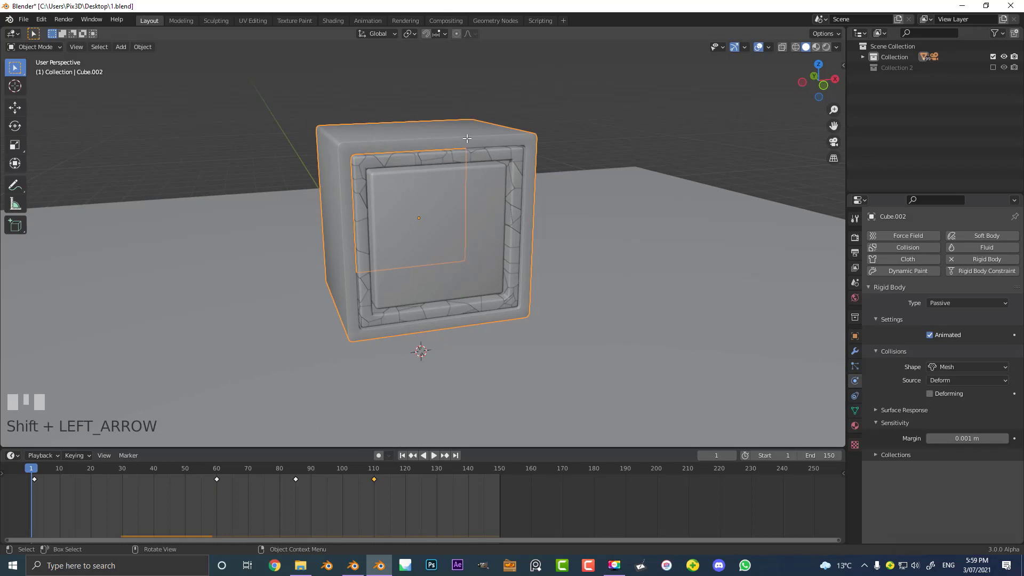
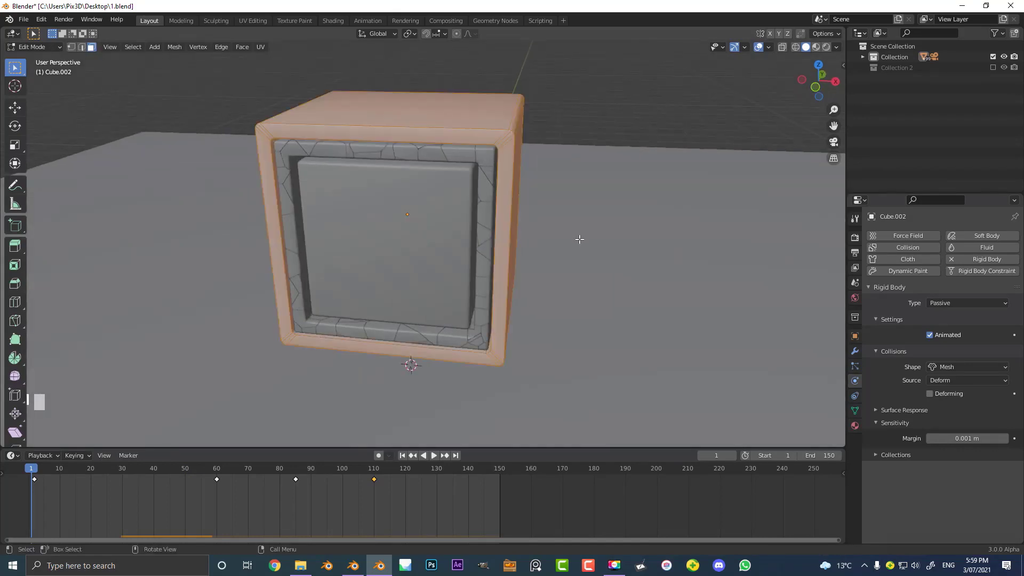
{"action": "scroll", "scroll_direction": "up", "scroll_amount": 3}
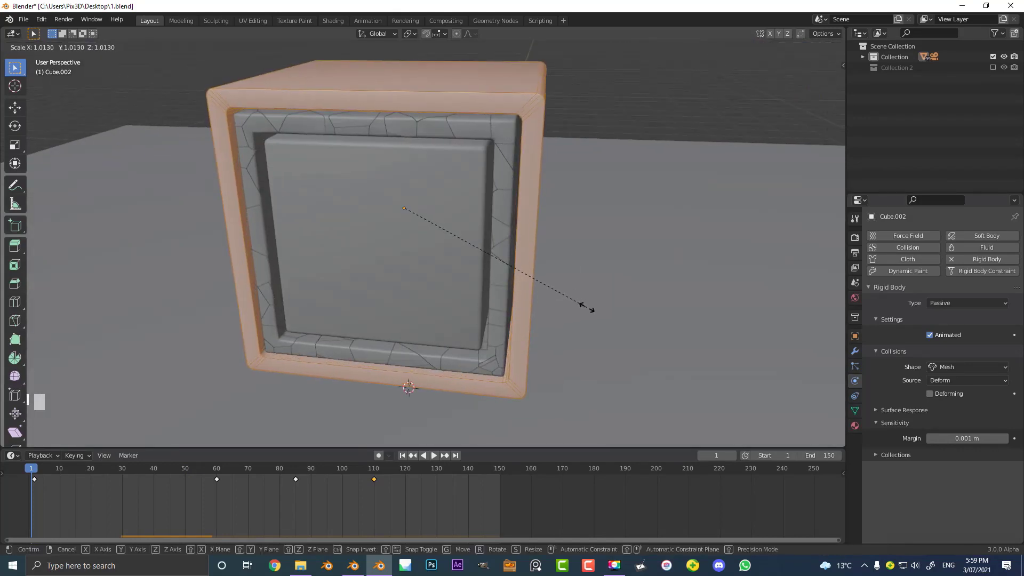
{"action": "left_click", "coordinate": [580, 304]}
{"action": "key", "text": "alt+a"}
- Replay the simulation to check the frame shattering with the enlarged shell
{"action": "key", "text": "shift+Left"}
{"action": "scroll", "scroll_direction": "down", "scroll_amount": 3}
{"action": "key", "text": "KP_0"}
{"action": "key", "text": "space"}
{"action": "scroll", "scroll_direction": "up", "scroll_amount": 3}
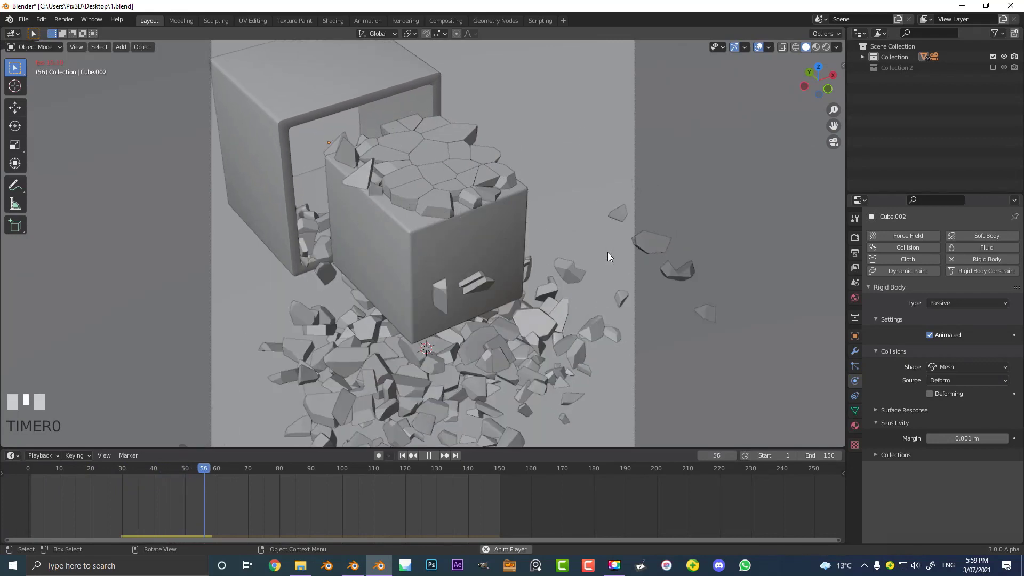
{"action": "key", "text": "space"}
{"action": "key", "text": "shift+Left"}
{"action": "scroll", "scroll_direction": "up", "scroll_amount": 3}
{"action": "key", "text": "space"}
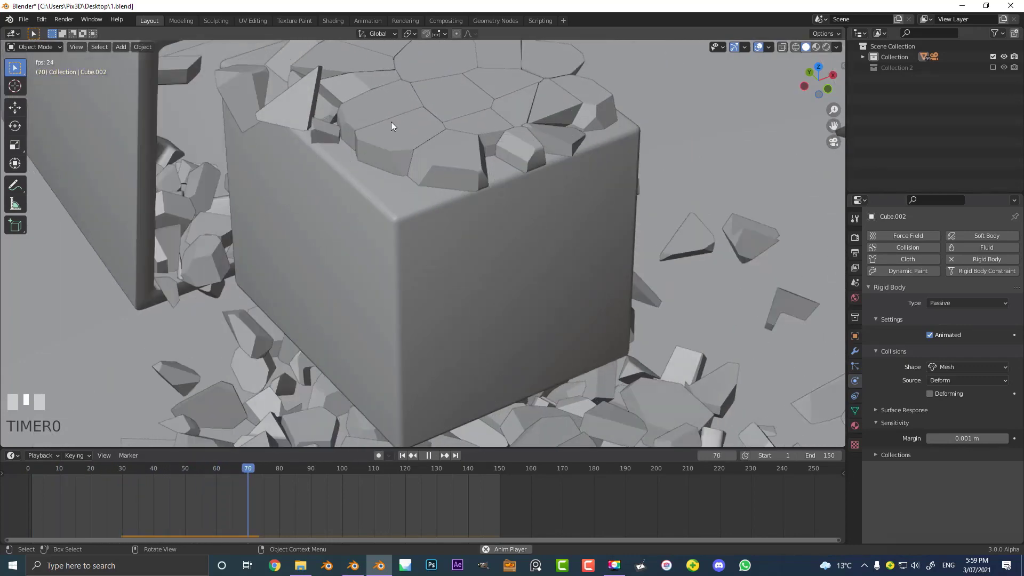
{"action": "key", "text": "space"}
{"action": "scroll", "scroll_direction": "down", "scroll_amount": 3}
{"action": "key", "text": "space"}
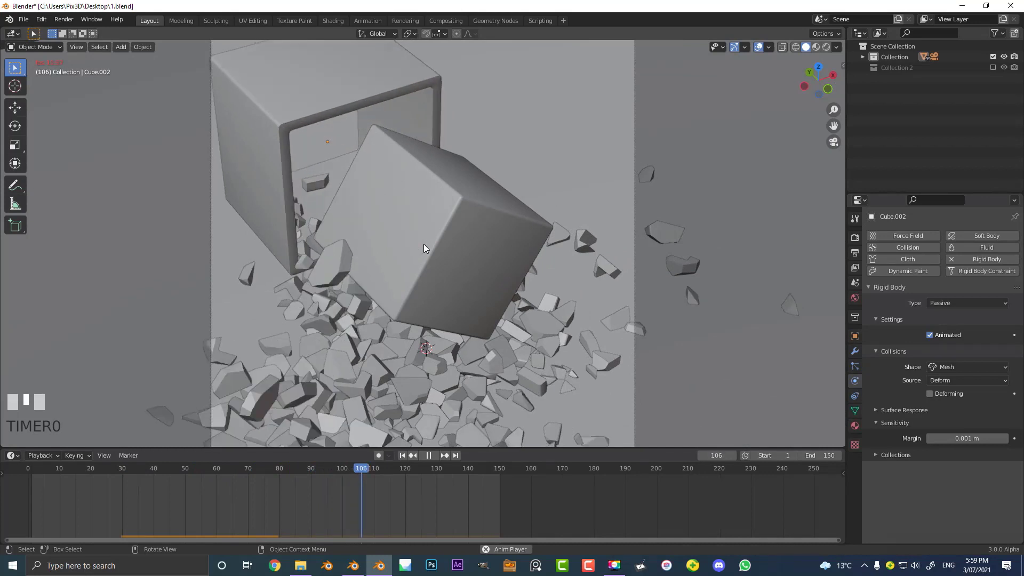
{"action": "key", "text": "space"}
{"action": "scroll", "scroll_direction": "down", "scroll_amount": 3}
{"action": "key", "text": "shift+Left"}
{"action": "scroll", "scroll_direction": "up", "scroll_amount": 3}
{"action": "key", "text": "space"}
{"action": "scroll", "scroll_direction": "down", "scroll_amount": 3}
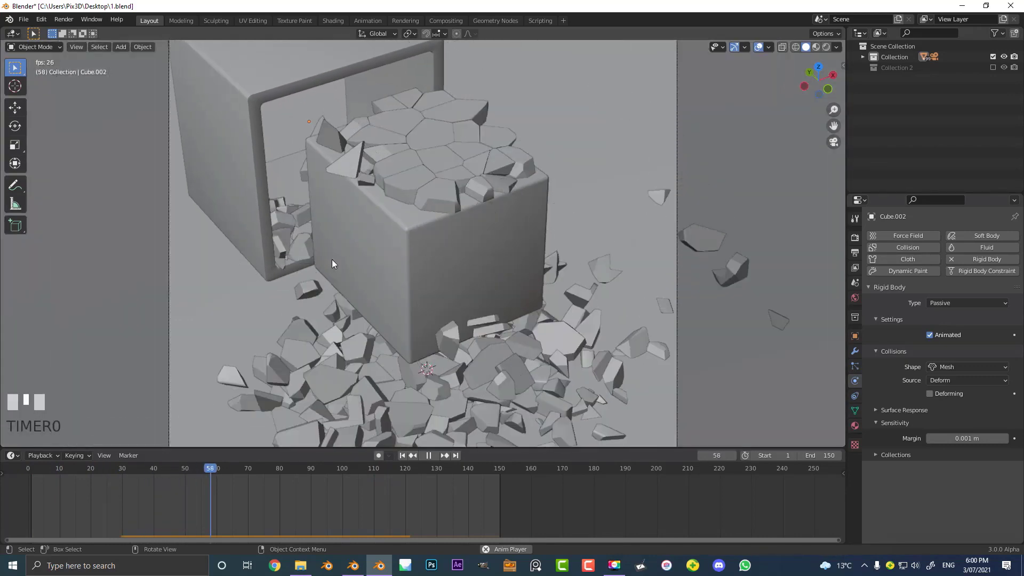
{"action": "key", "text": "space"}
{"action": "scroll", "scroll_direction": "down", "scroll_amount": 3}
{"action": "scroll", "scroll_direction": "up", "scroll_amount": 3}
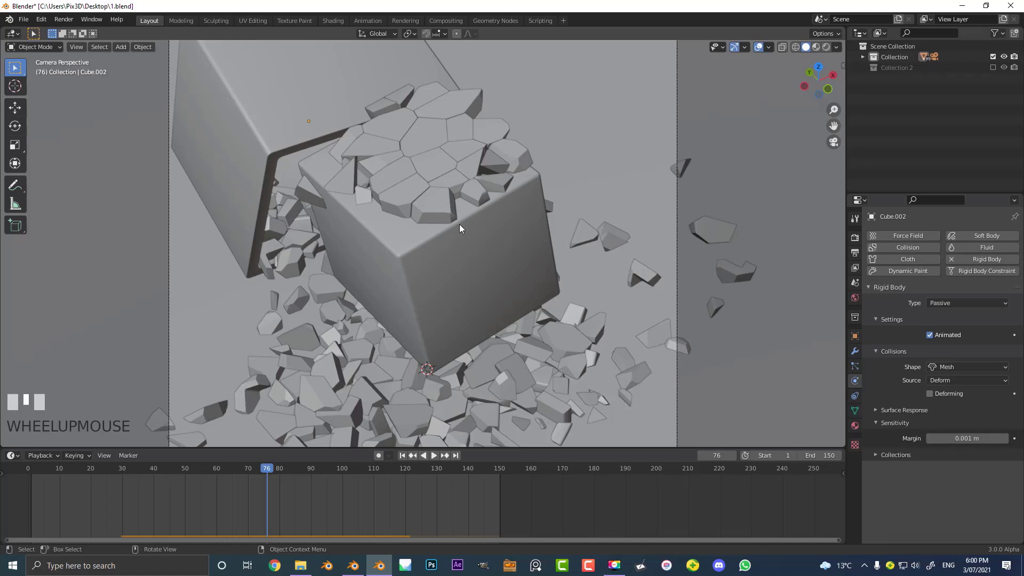
{"action": "scroll", "scroll_direction": "down", "scroll_amount": 3}
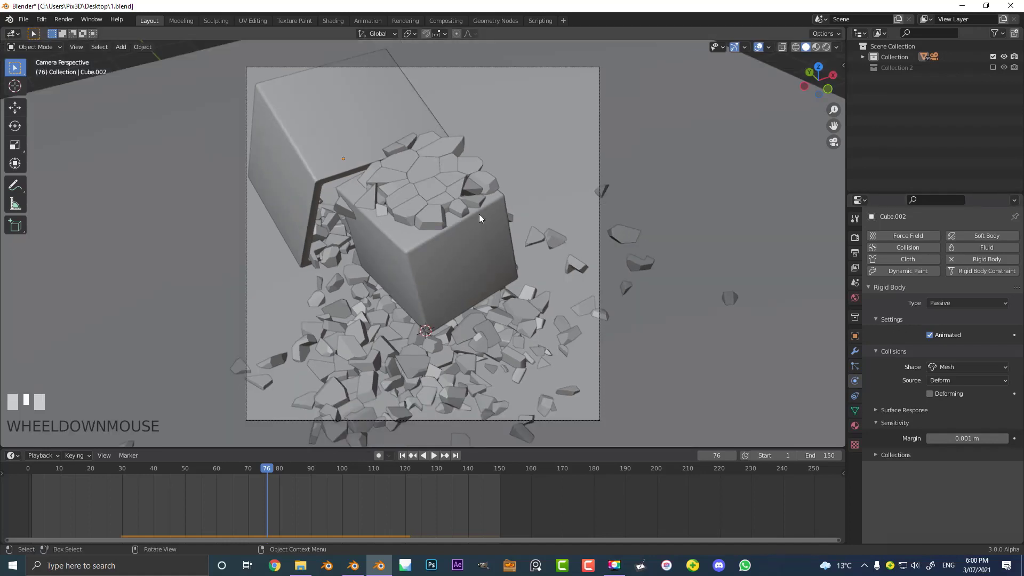
{"action": "key", "text": "space"}
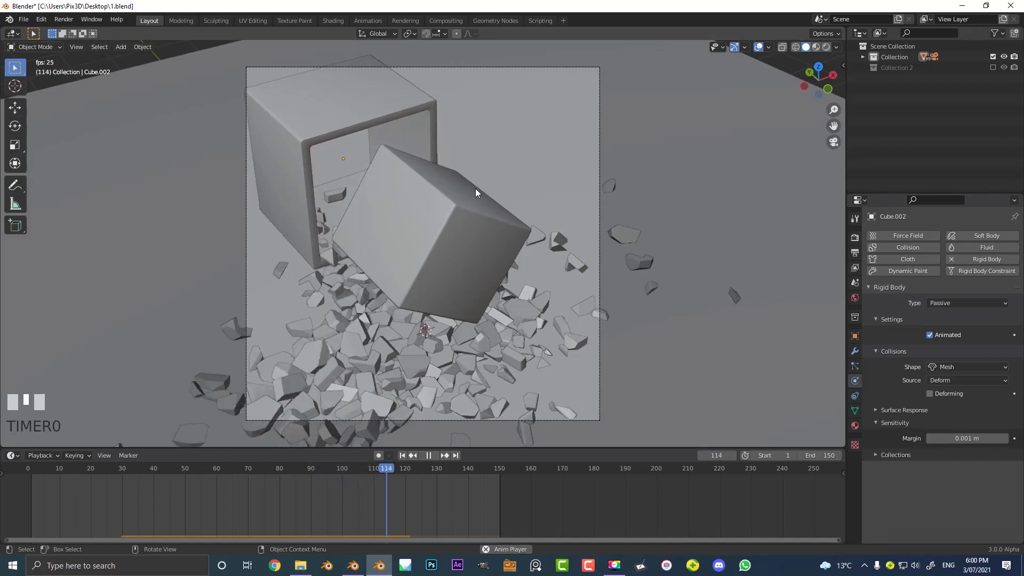
{"action": "key", "text": "space"}
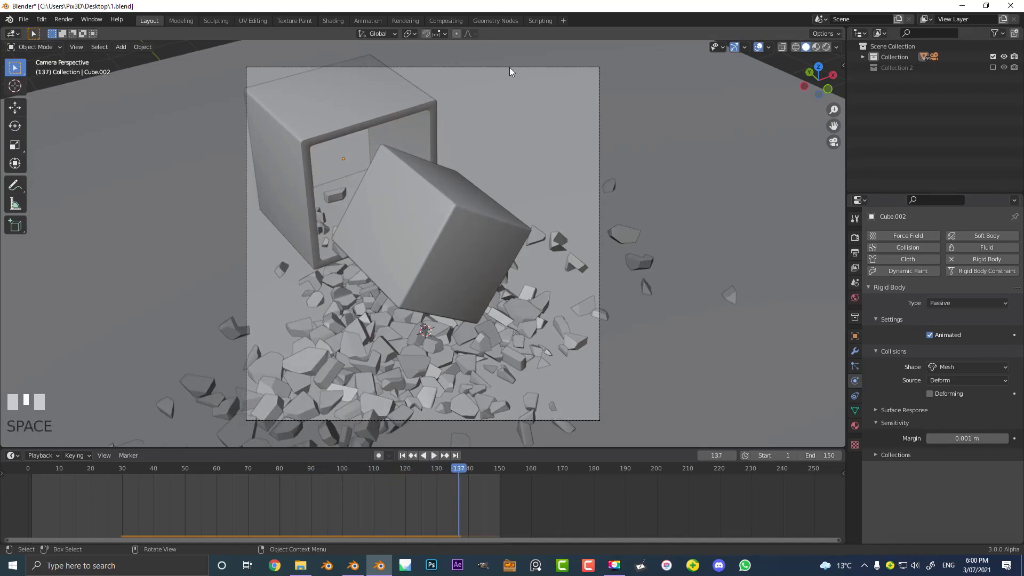
{"action": "left_click_drag", "start_coordinate": [512, 73], "coordinate": [37, 507]}
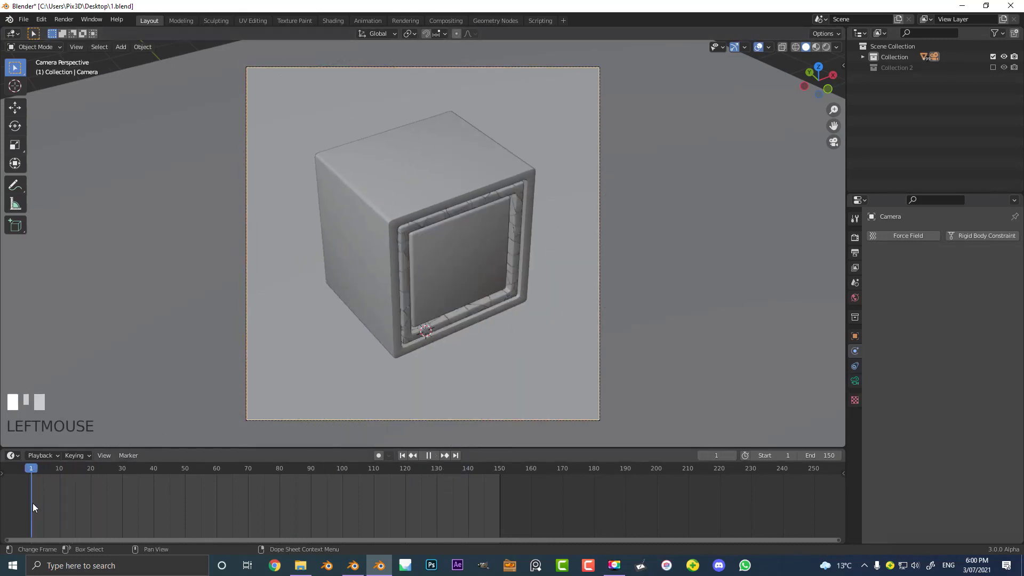
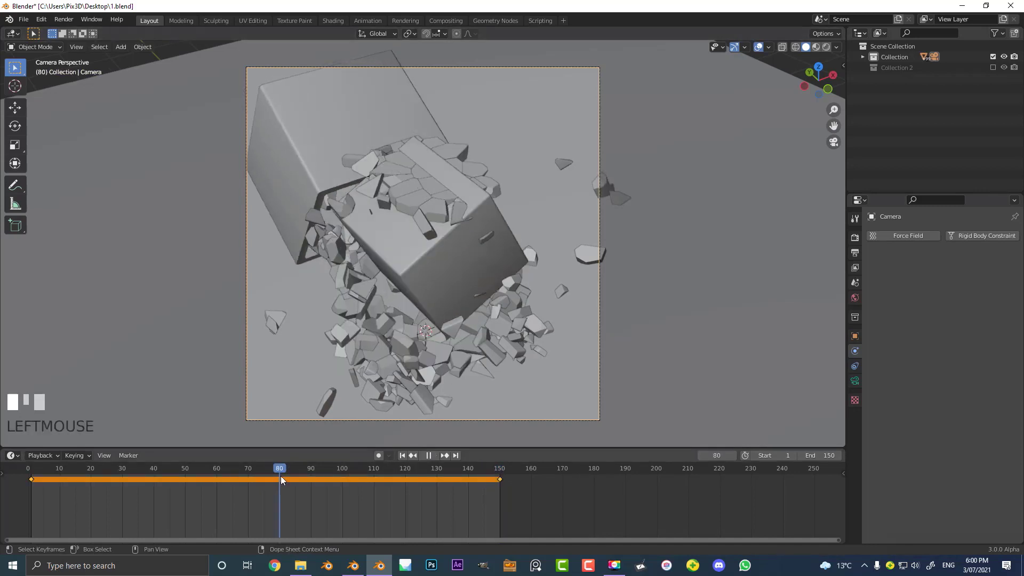
- Retime the camera's keyframes in the timeline, moving the first one to frame 80
{"action": "key", "text": "g"}
{"action": "left_click_drag", "start_coordinate": [447, 313], "coordinate": [444, 242]}
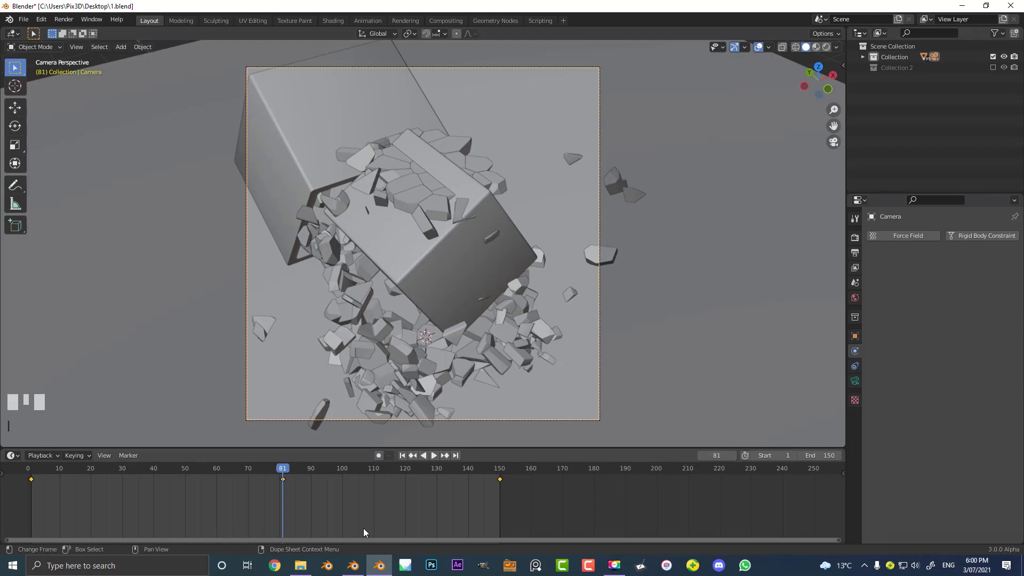
{"action": "left_click_drag", "start_coordinate": [313, 480], "coordinate": [462, 340]}
{"action": "key", "text": "g"}
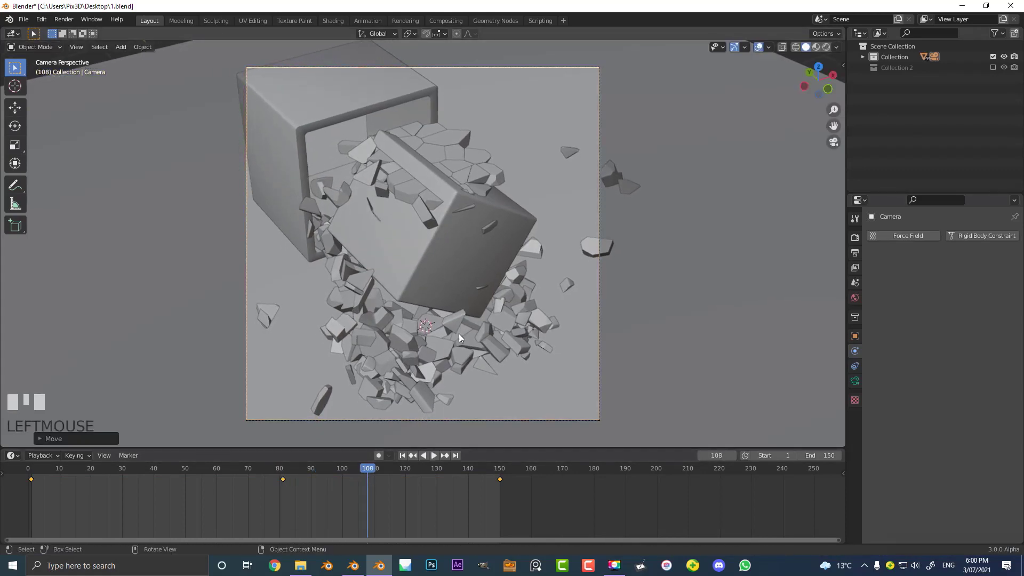
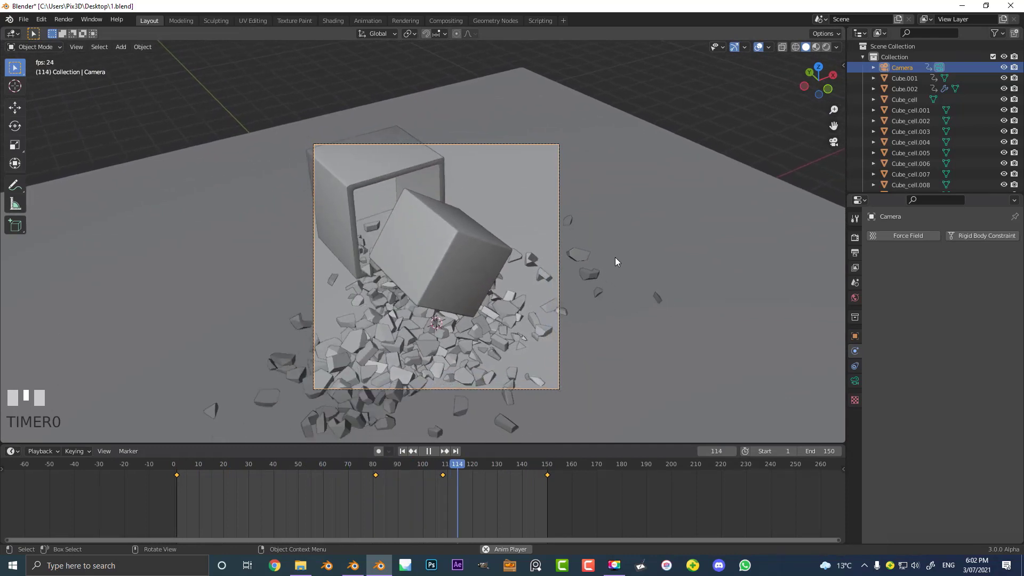
- Bake the Rigid Body World cache from frame 30 to 150 and save the file with Ctrl+S
{"action": "key", "text": "space"}
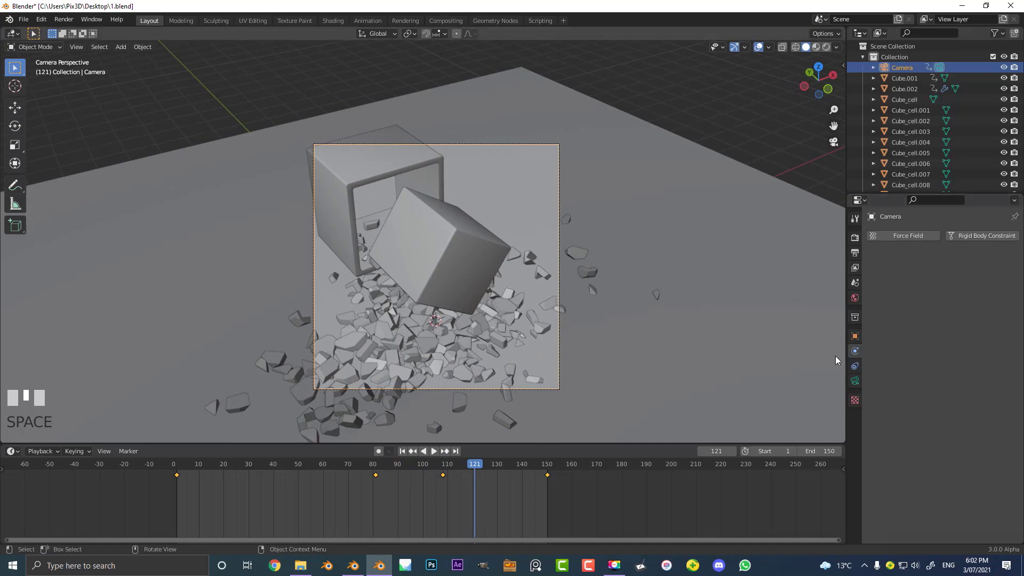
{"action": "left_click_drag", "start_coordinate": [856, 289], "coordinate": [932, 355]}
{"action": "scroll", "scroll_direction": "down", "scroll_amount": 3}
{"action": "key", "text": "ctrl+s"}
{"action": "scroll", "scroll_direction": "down", "scroll_amount": 3}
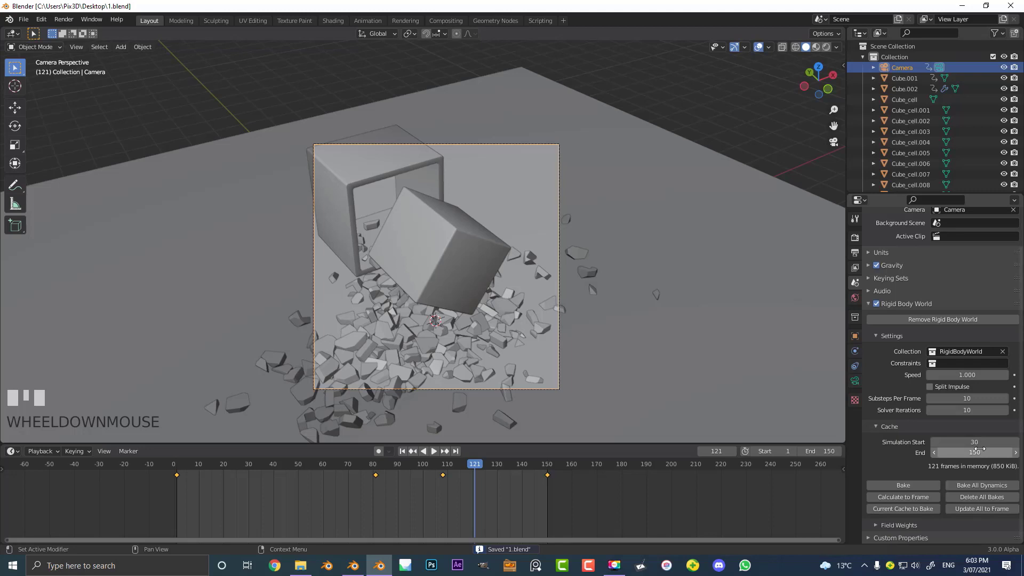
- Play back the baked collapse from a free perspective view of the cube
{"action": "left_click_drag", "start_coordinate": [914, 487], "coordinate": [419, 293]}
{"action": "scroll", "scroll_direction": "down", "scroll_amount": 3}
{"action": "key", "text": "space"}
{"action": "scroll", "scroll_direction": "up", "scroll_amount": 3}
{"action": "scroll", "scroll_direction": "up", "scroll_amount": 3}
{"action": "scroll", "scroll_direction": "down", "scroll_amount": 3}
{"action": "scroll", "scroll_direction": "down", "scroll_amount": 3}
{"action": "middle_click", "coordinate": [419, 293]}
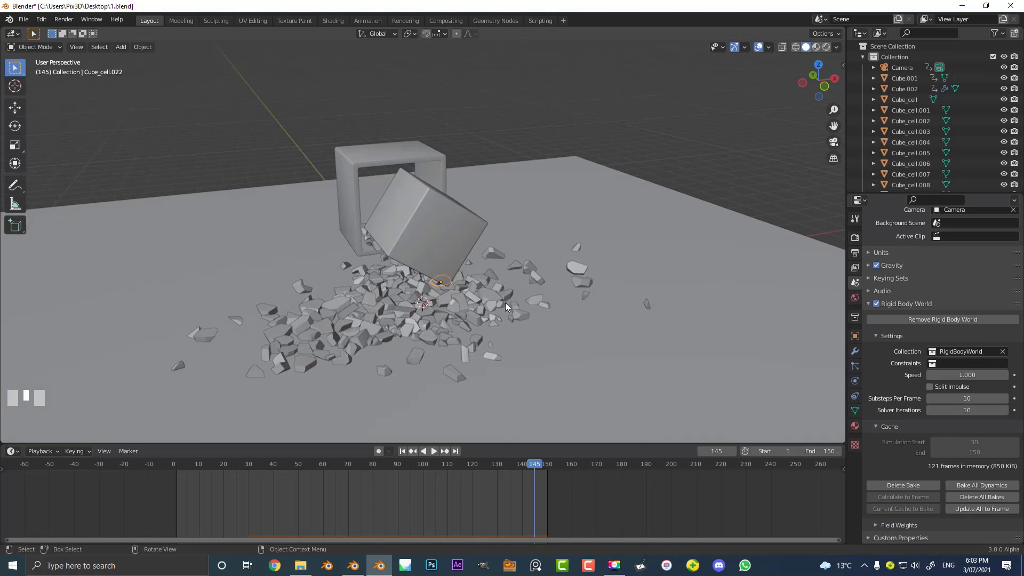
{"action": "key", "text": "b"}
{"action": "key", "text": "Tab"}
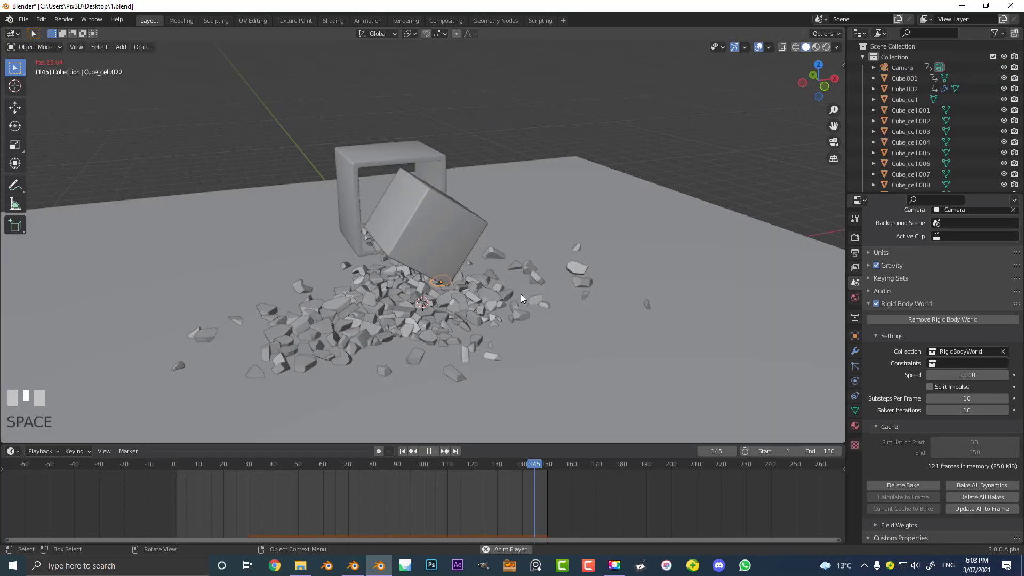